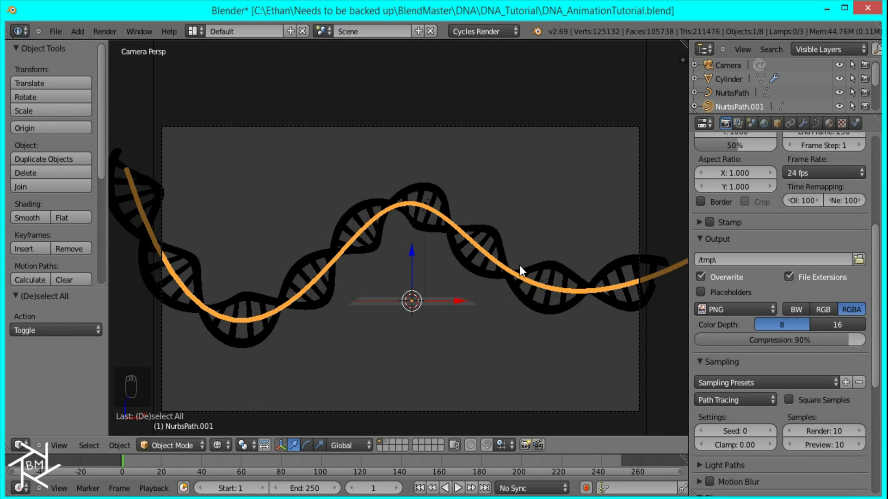
Preview the helix through the camera with a quick rendered viewport pass.
{"action": "left_click_drag", "start_coordinate": [551, 292], "coordinate": [465, 294]}
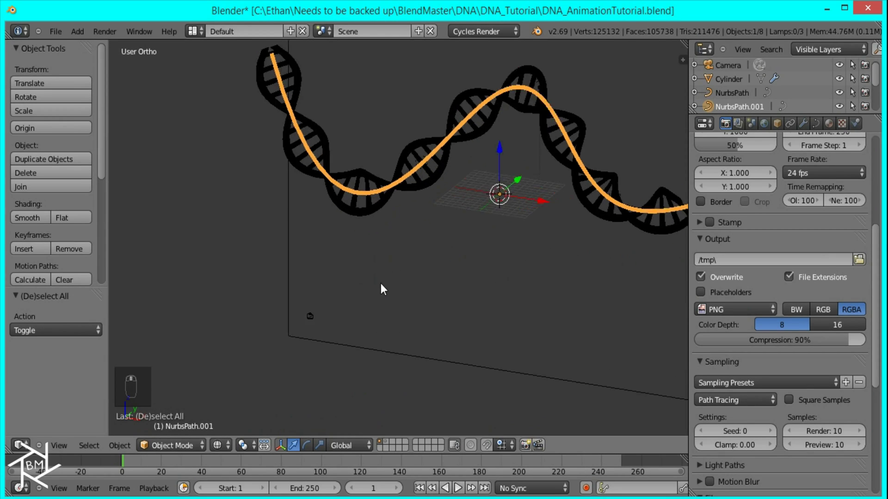
{"action": "key", "text": "KP_0"}
{"action": "left_click_drag", "start_coordinate": [506, 272], "coordinate": [531, 255]}
{"action": "key", "text": "shift+z"}
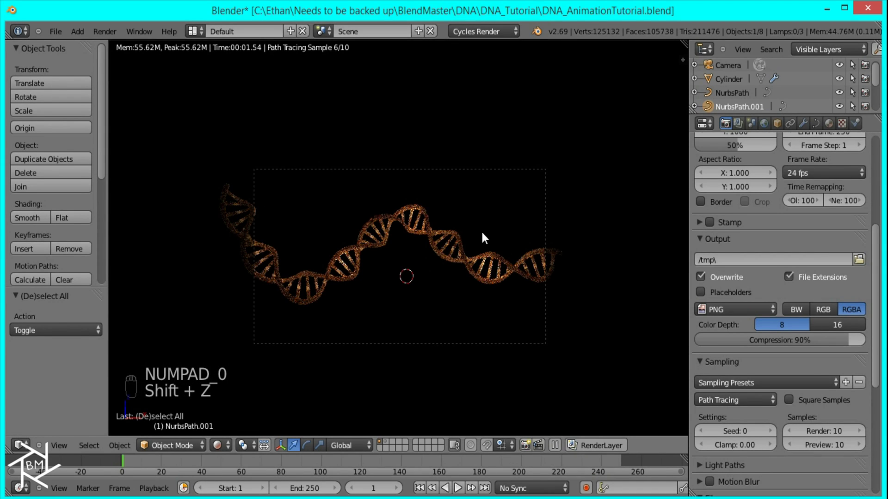
{"action": "key", "text": "z"}
Snap the 3D cursor into place from the Right Ortho view.
{"action": "key", "text": "KP_3"}
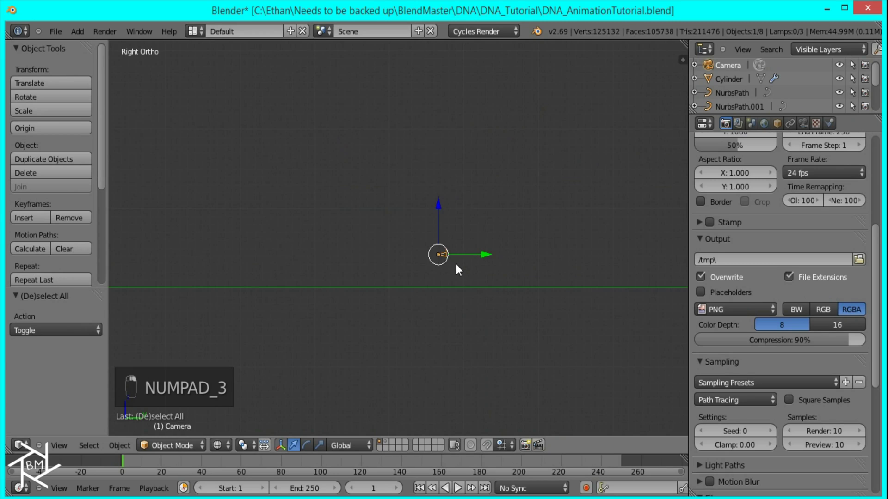
{"action": "key", "text": "shift+s"}
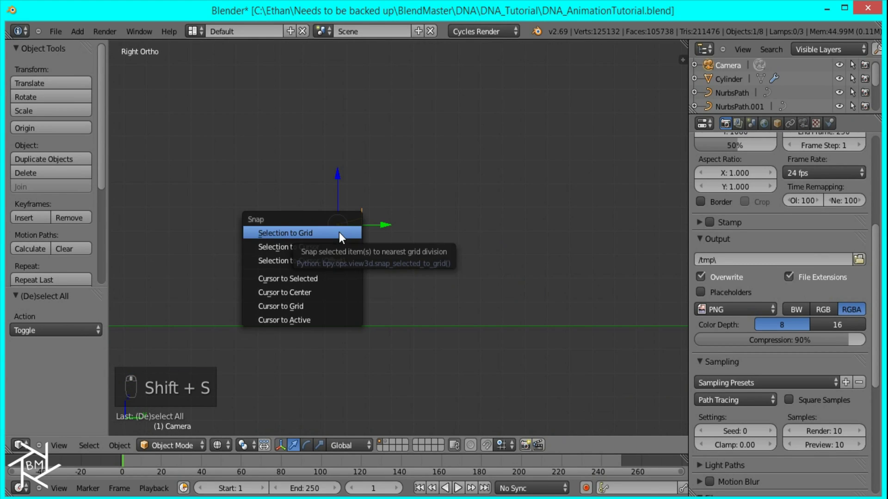
Add a cube at the cursor, moved along Y and scaled up to enclose the camera view.
{"action": "left_click", "coordinate": [343, 263]}
{"action": "key", "text": "shift+a"}
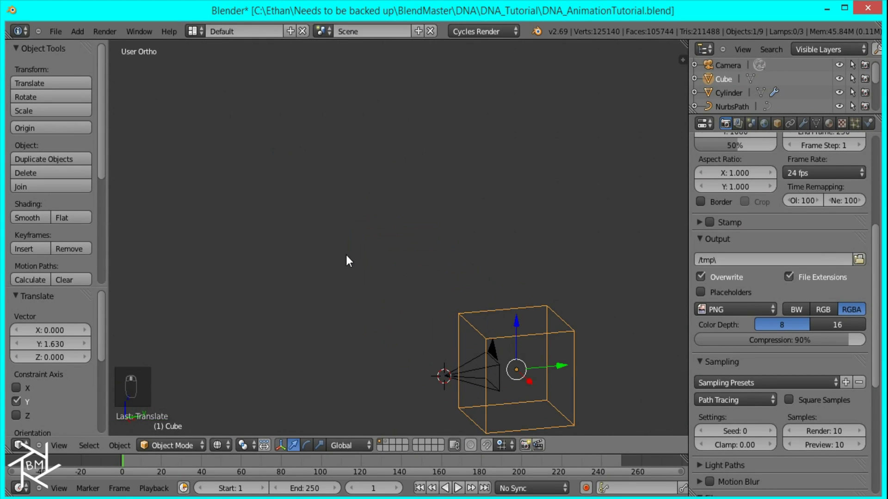
{"action": "key", "text": "shift+s"}
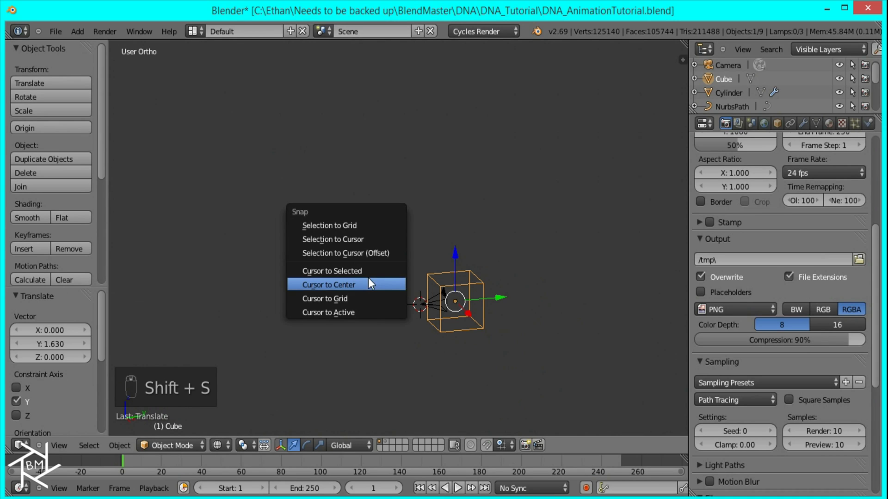
Give the cube a 1000-particle system with lifetime 250 and emission ending at frame 1.
{"action": "key", "text": "KP_0"}
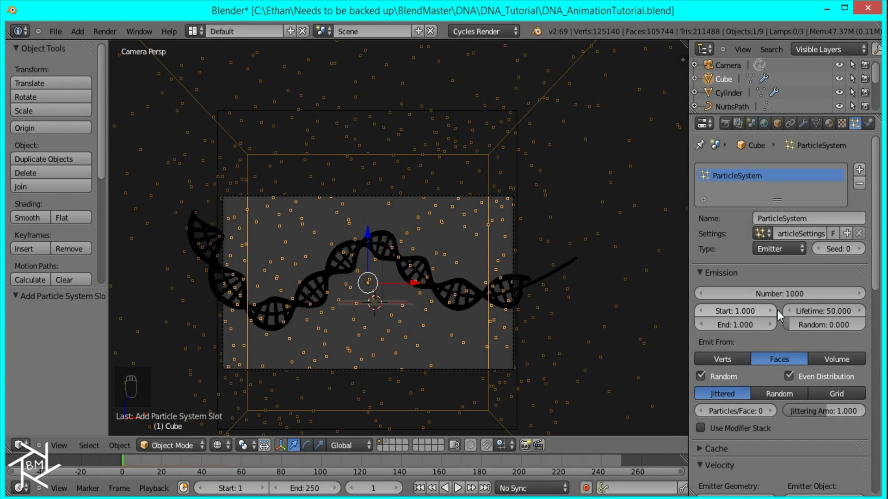
{"action": "left_click_drag", "start_coordinate": [827, 315], "coordinate": [827, 314]}
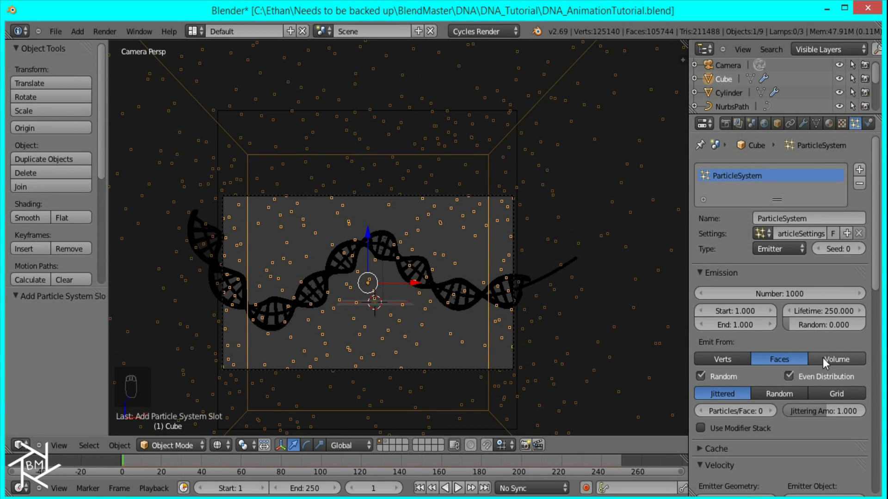
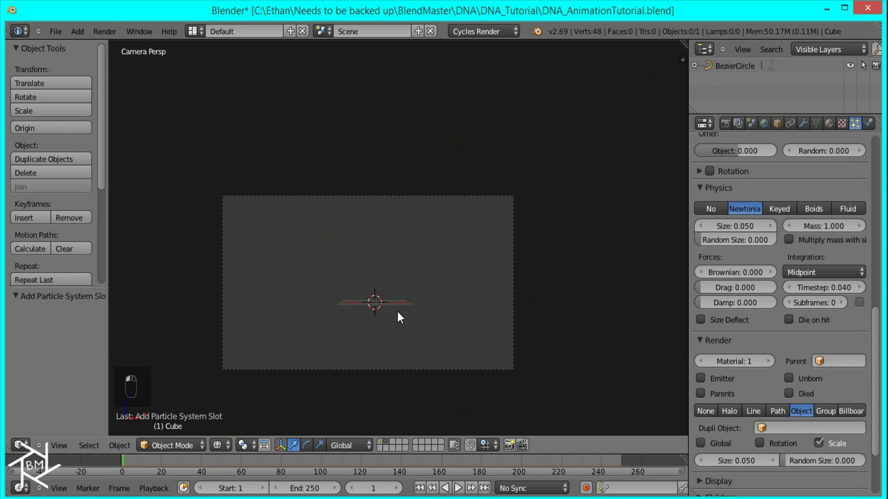
Add a smooth-shaded UV sphere on an empty layer as the dust shape.
{"action": "key", "text": "shift+a"}
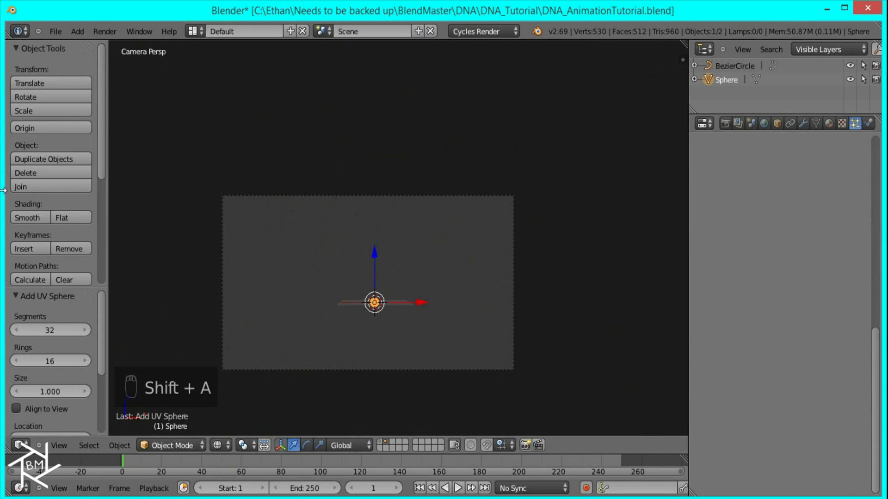
{"action": "left_click", "coordinate": [33, 220]}
{"action": "left_click_drag", "start_coordinate": [411, 312], "coordinate": [362, 318]}
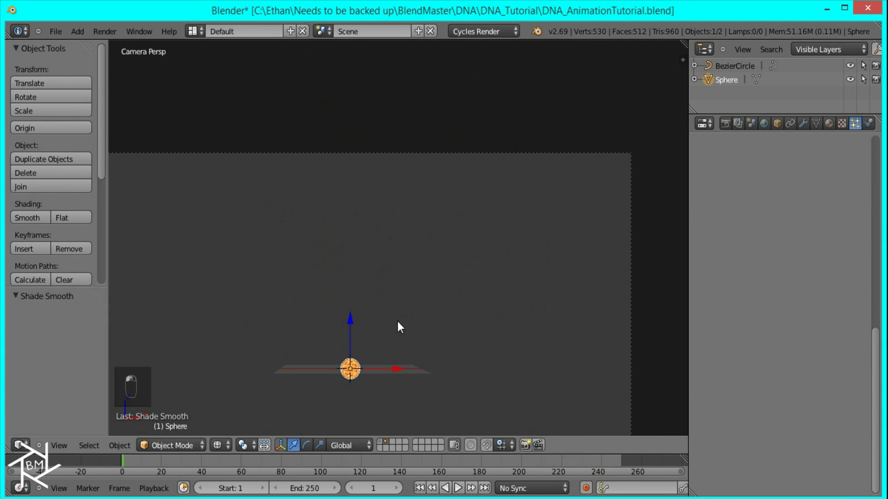
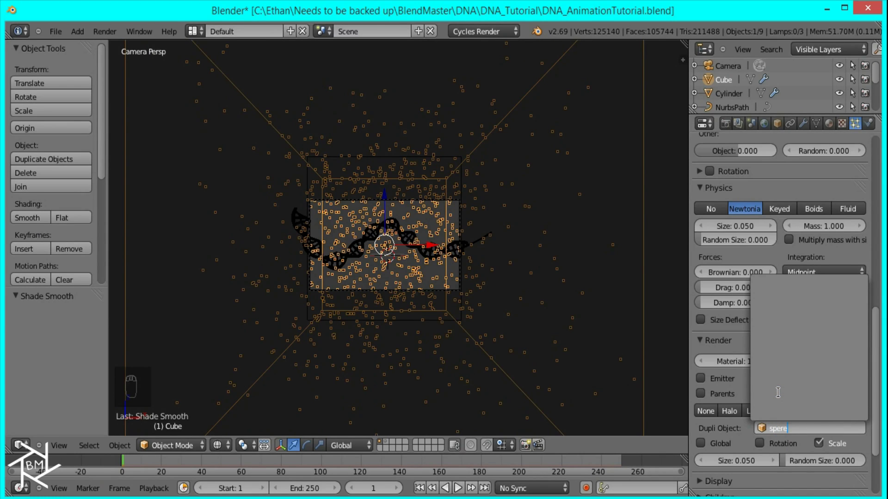
Set the particle dupli object to Sphere with random size 1.000.
{"action": "key", "text": "BackSpace"}
{"action": "key", "text": "BackSpace"}
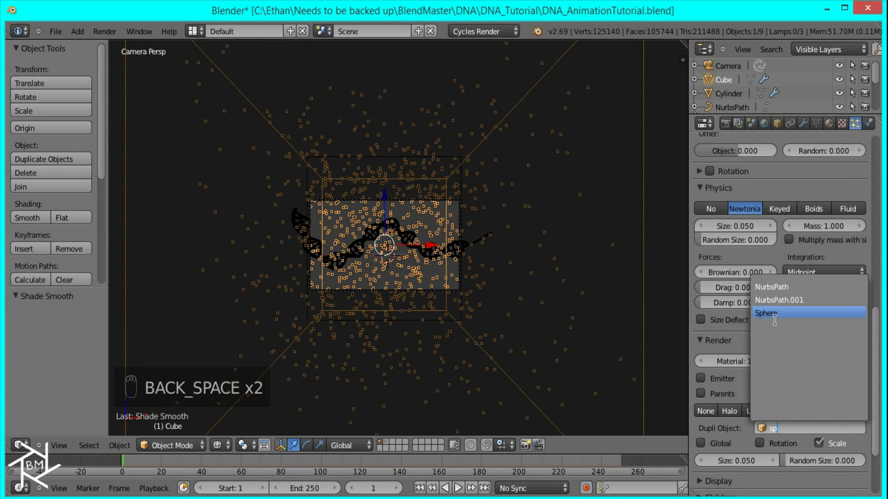
{"action": "left_click", "coordinate": [816, 468]}
{"action": "left_click", "coordinate": [671, 381]}
Reduce the particle size to 0.005 so tiny dust specks fill the camera view.
{"action": "left_click", "coordinate": [455, 294]}
{"action": "left_click", "coordinate": [449, 297]}
{"action": "key", "text": "z"}
{"action": "key", "text": "z"}
{"action": "left_click_drag", "start_coordinate": [634, 468], "coordinate": [504, 469]}
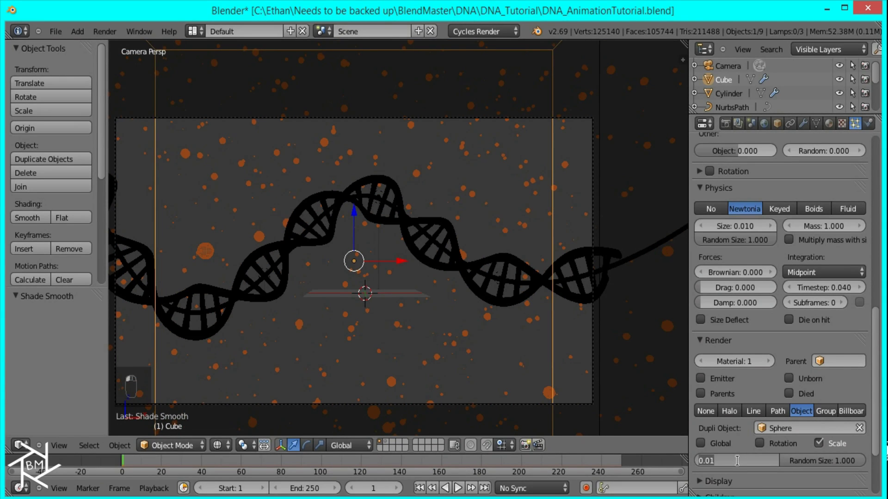
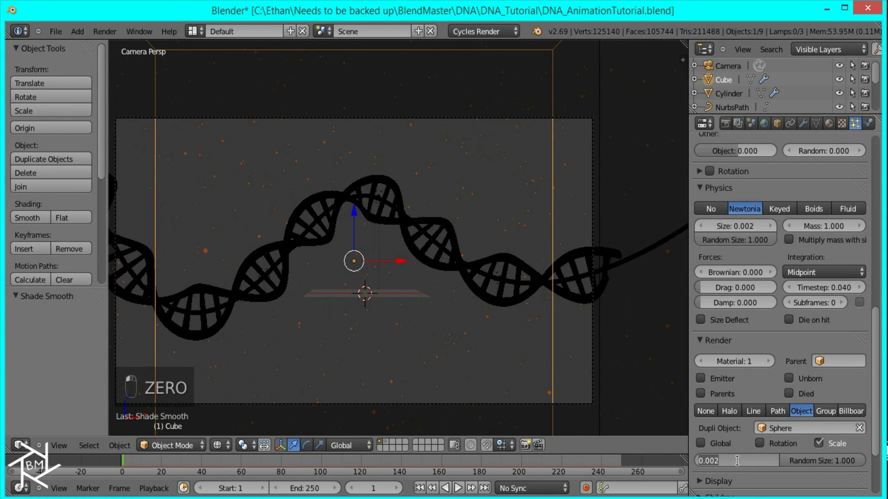
{"action": "middle_click", "coordinate": [742, 466]}
{"action": "scroll", "scroll_direction": "up", "scroll_amount": 3}
Select the sphere on its layer and give it a new node material, Material.001, shown in a Node Editor below.
{"action": "left_click_drag", "start_coordinate": [506, 296], "coordinate": [511, 267]}
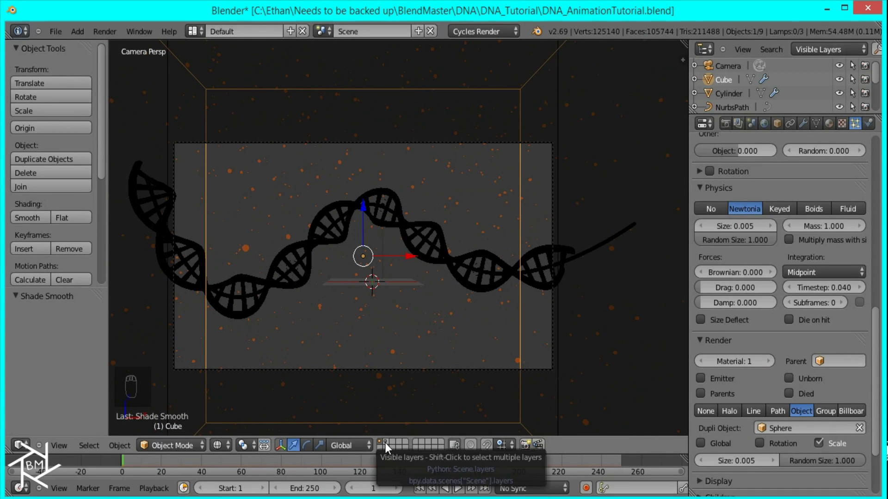
{"action": "left_click", "coordinate": [375, 283]}
{"action": "left_click_drag", "start_coordinate": [375, 283], "coordinate": [102, 450]}
{"action": "left_click_drag", "start_coordinate": [102, 450], "coordinate": [354, 445]}
{"action": "middle_click", "coordinate": [354, 445]}
{"action": "left_click_drag", "start_coordinate": [384, 444], "coordinate": [245, 380]}
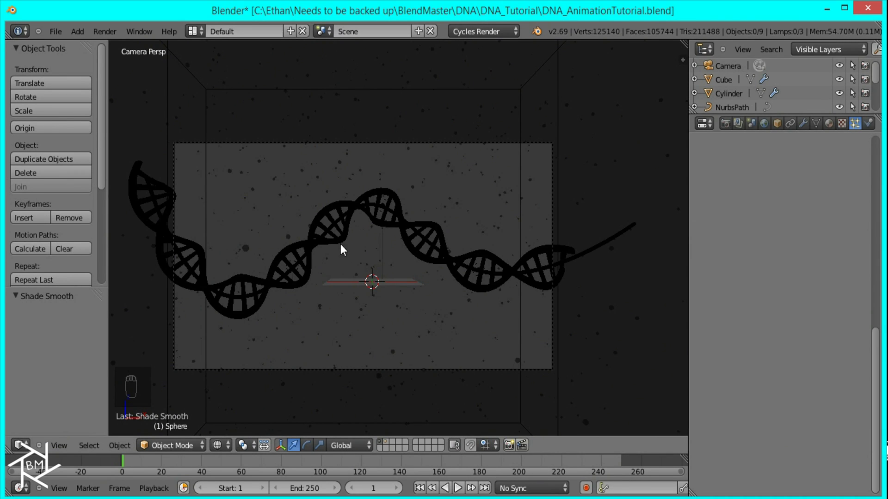
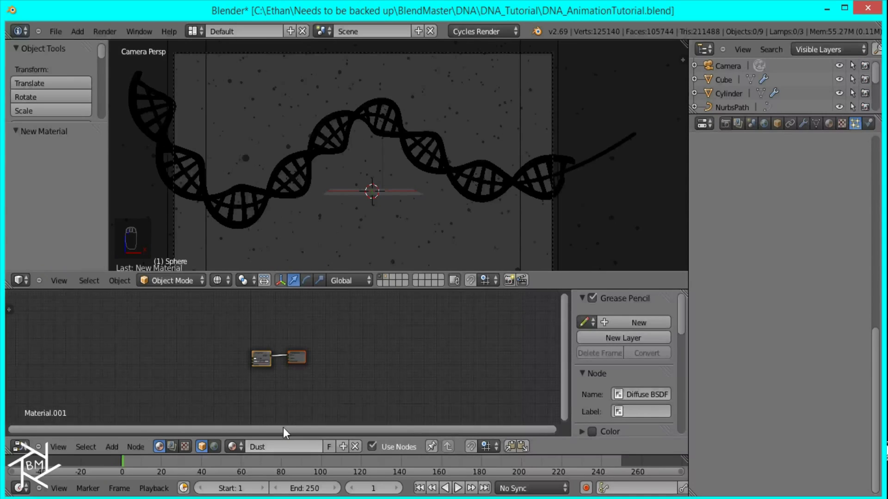
Enable the rendered preview and clear the unwanted shader node from Material.001.
{"action": "key", "text": "shift+z"}
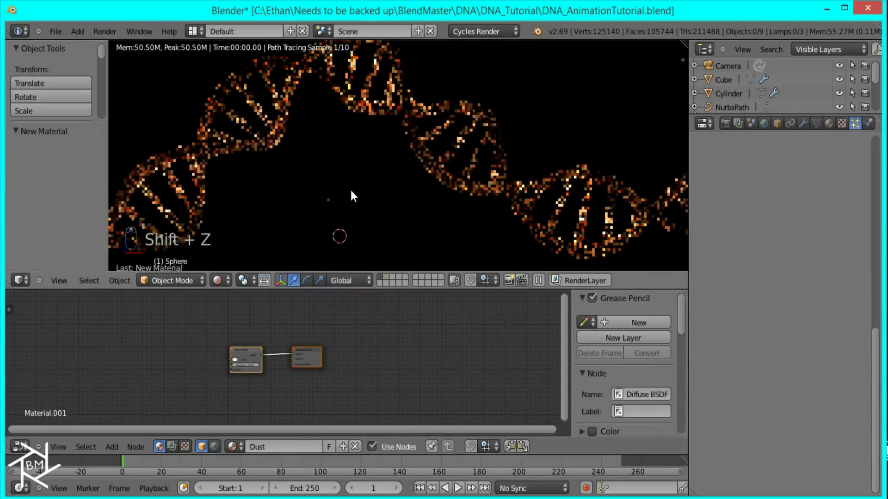
{"action": "left_click_drag", "start_coordinate": [345, 213], "coordinate": [259, 355]}
{"action": "left_click_drag", "start_coordinate": [258, 355], "coordinate": [234, 414]}
{"action": "key", "text": "x"}
{"action": "key", "text": "shift+a"}
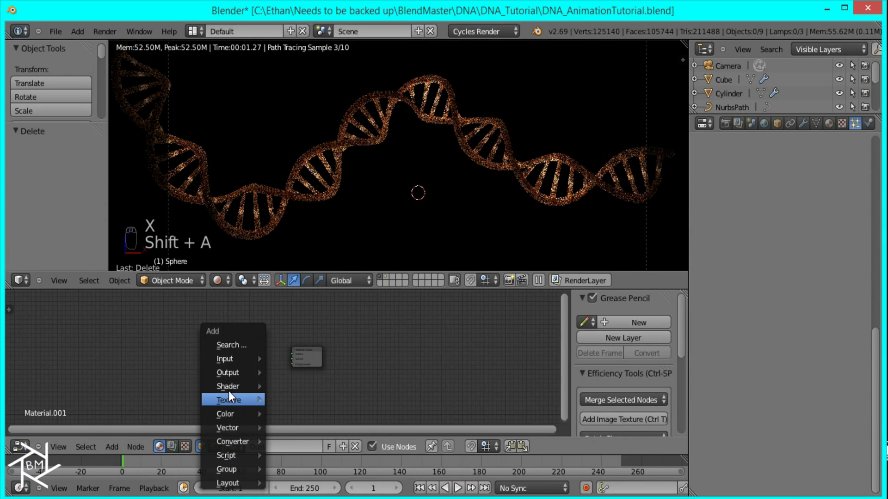
{"action": "left_click_drag", "start_coordinate": [172, 343], "coordinate": [217, 368]}
Add Mix Shader and Transparent BSDF nodes beside the Emission shader.
{"action": "key", "text": "shift+a"}
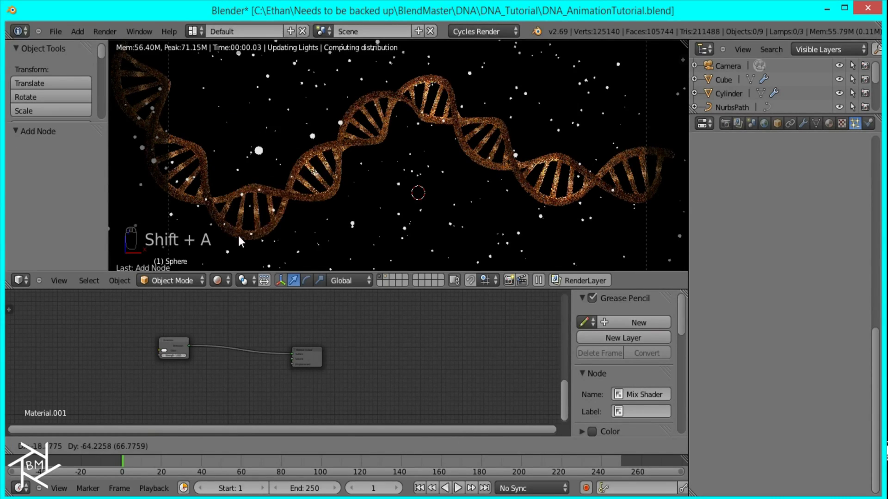
{"action": "left_click", "coordinate": [213, 358]}
{"action": "key", "text": "shift+a"}
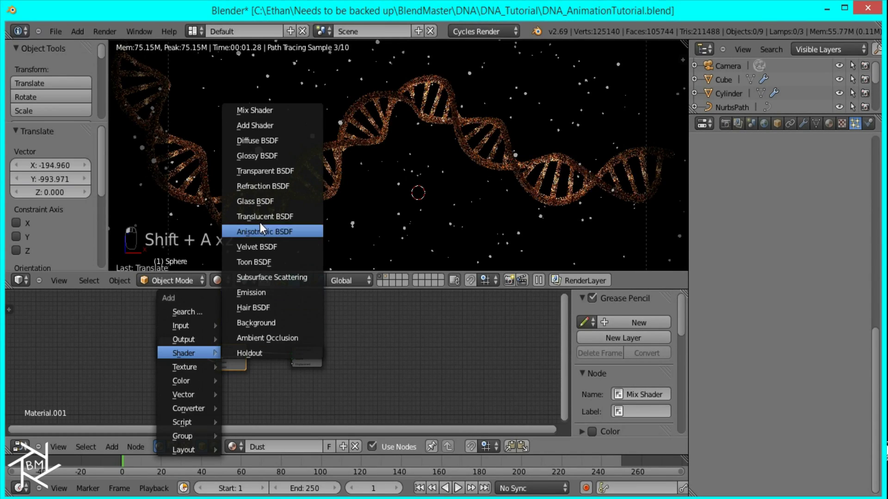
{"action": "left_click", "coordinate": [186, 384]}
{"action": "left_click_drag", "start_coordinate": [233, 370], "coordinate": [213, 369]}
Link the Emission, Transparent and Mix shaders into the material output so the specks render white.
{"action": "middle_click", "coordinate": [338, 355]}
{"action": "middle_click", "coordinate": [305, 201]}
{"action": "left_click", "coordinate": [369, 211]}
{"action": "left_click_drag", "start_coordinate": [477, 233], "coordinate": [409, 223]}
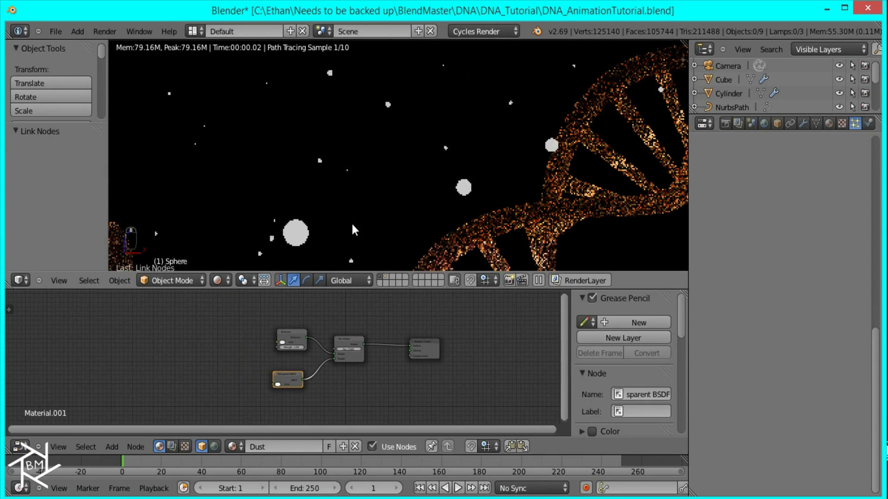
{"action": "left_click_drag", "start_coordinate": [379, 196], "coordinate": [364, 212]}
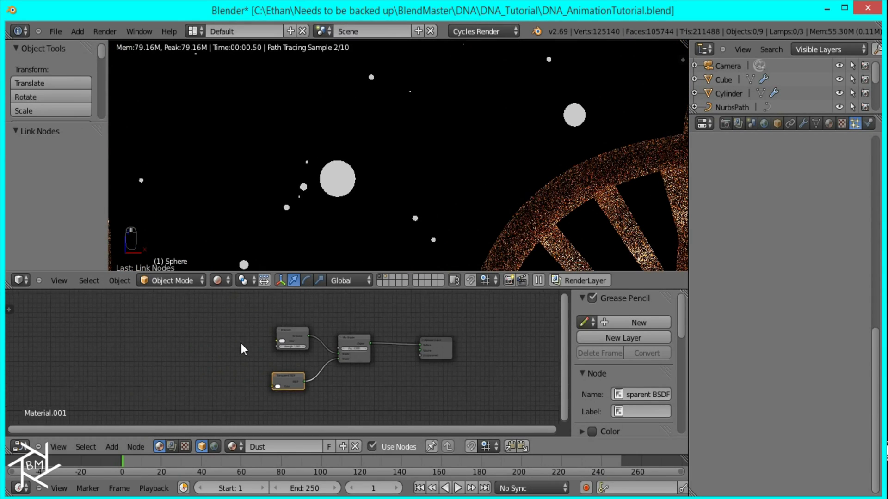
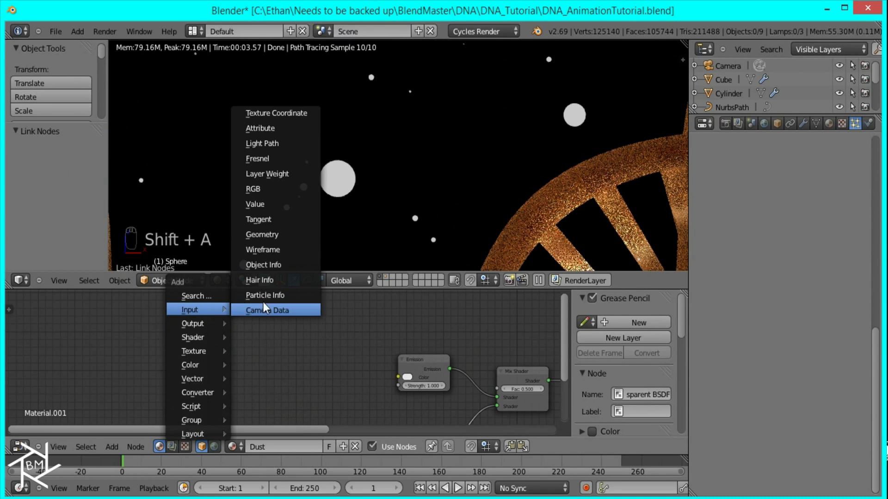
Add an Object Info node left of the Emission shader, along with a ColorRamp.
{"action": "left_click_drag", "start_coordinate": [118, 336], "coordinate": [240, 377]}
{"action": "key", "text": "shift+a"}
{"action": "left_click_drag", "start_coordinate": [229, 450], "coordinate": [296, 313]}
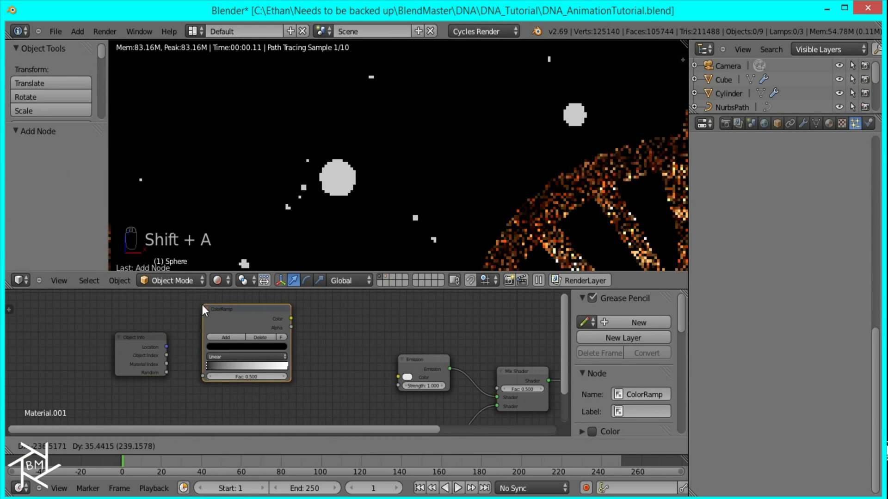
{"action": "left_click_drag", "start_coordinate": [180, 366], "coordinate": [168, 374]}
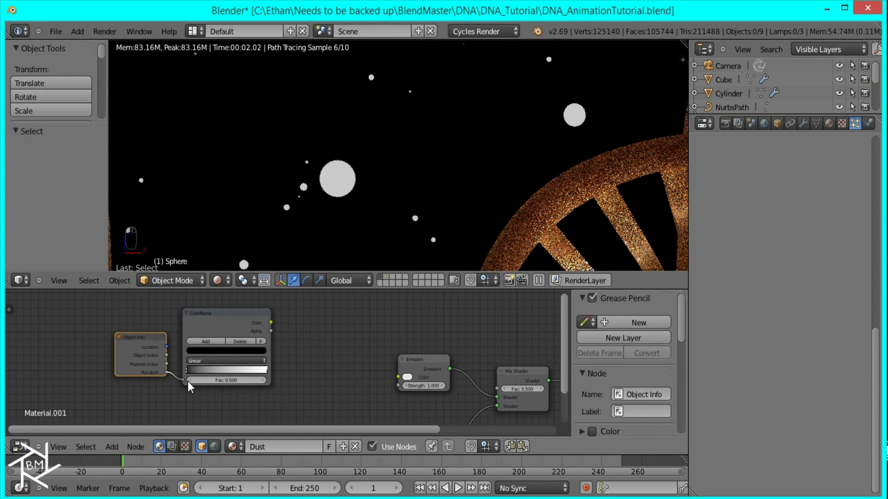
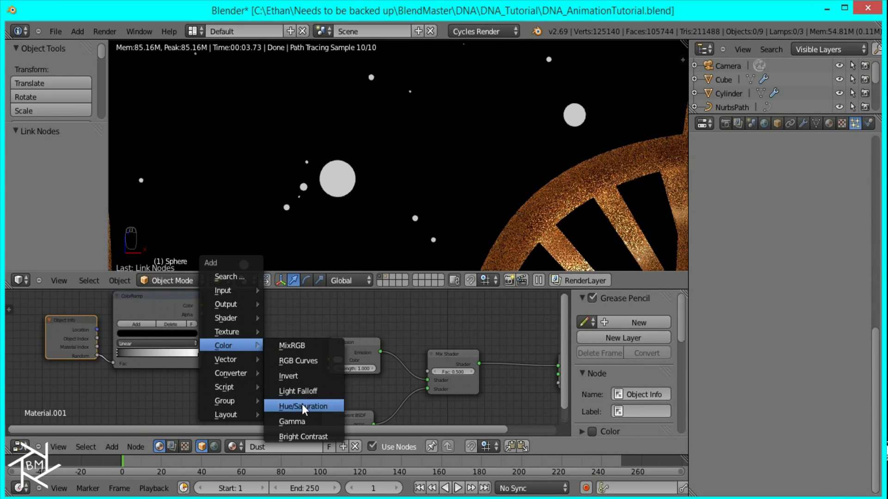
Add and duplicate Hue Saturation Value nodes (Value 2.000) and lower emission strength to 0.100.
{"action": "left_click_drag", "start_coordinate": [171, 336], "coordinate": [134, 332]}
{"action": "left_click_drag", "start_coordinate": [133, 333], "coordinate": [185, 350]}
{"action": "key", "text": "g"}
{"action": "middle_click", "coordinate": [194, 342]}
{"action": "left_click_drag", "start_coordinate": [195, 341], "coordinate": [248, 369]}
{"action": "key", "text": "shift+d"}
{"action": "left_click", "coordinate": [276, 384]}
{"action": "left_click_drag", "start_coordinate": [136, 330], "coordinate": [168, 373]}
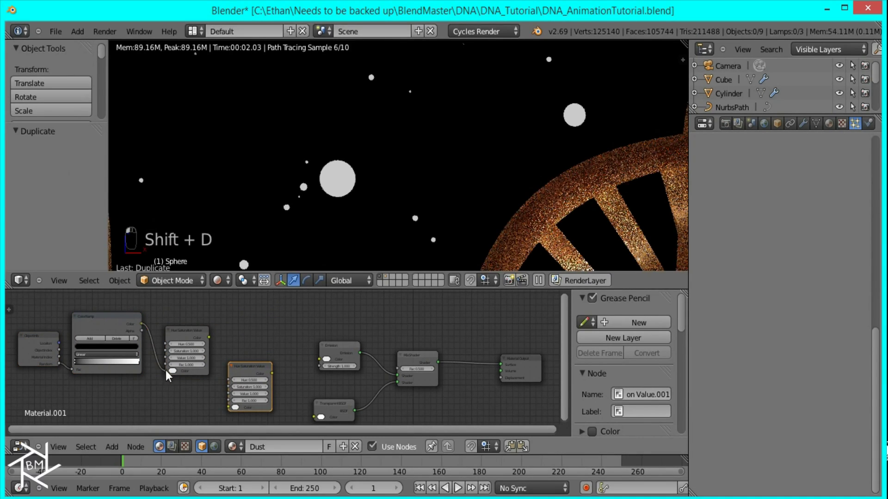
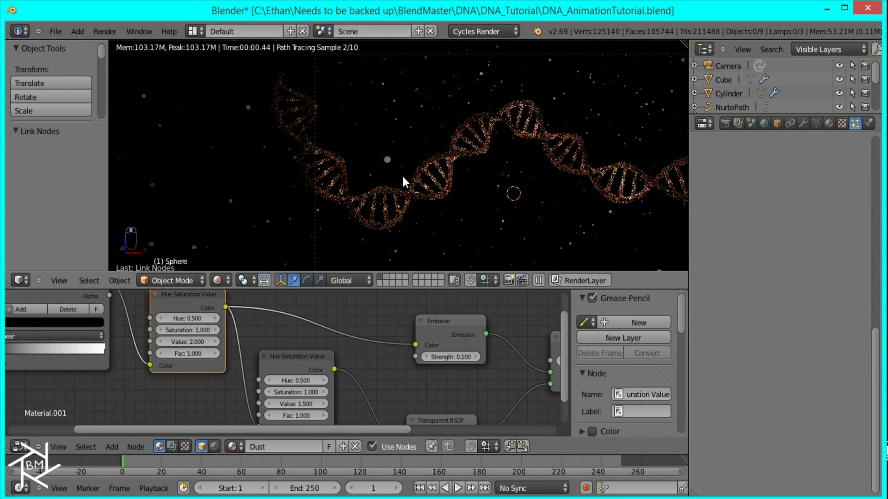
Pick a new hue and brightness for the dust colour in the colour wheel.
{"action": "left_click_drag", "start_coordinate": [388, 198], "coordinate": [420, 189]}
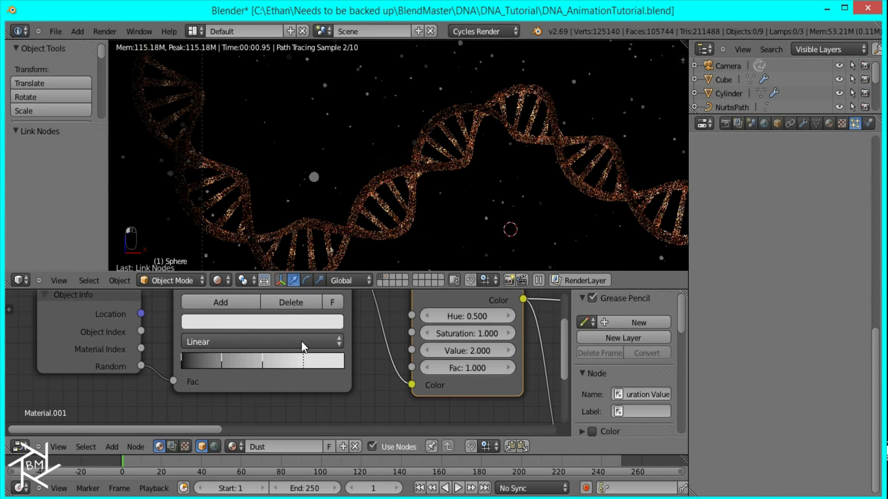
{"action": "left_click", "coordinate": [187, 363]}
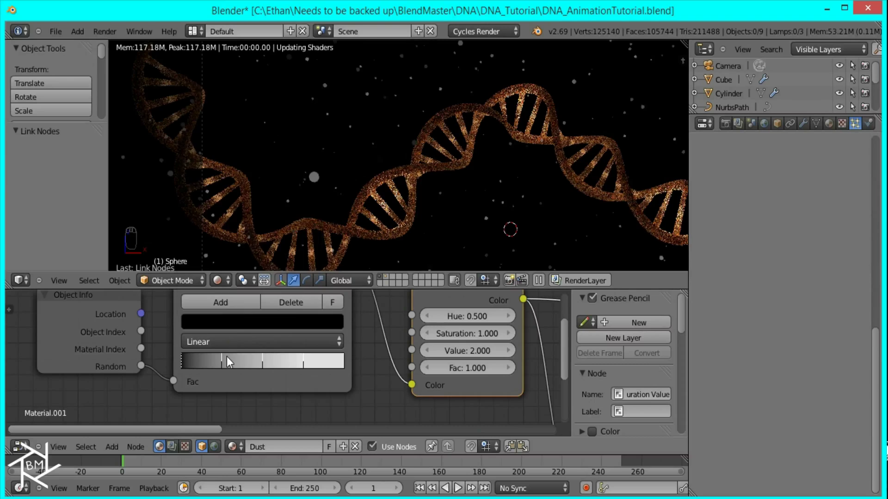
{"action": "left_click_drag", "start_coordinate": [224, 344], "coordinate": [228, 325]}
{"action": "left_click_drag", "start_coordinate": [268, 365], "coordinate": [269, 323]}
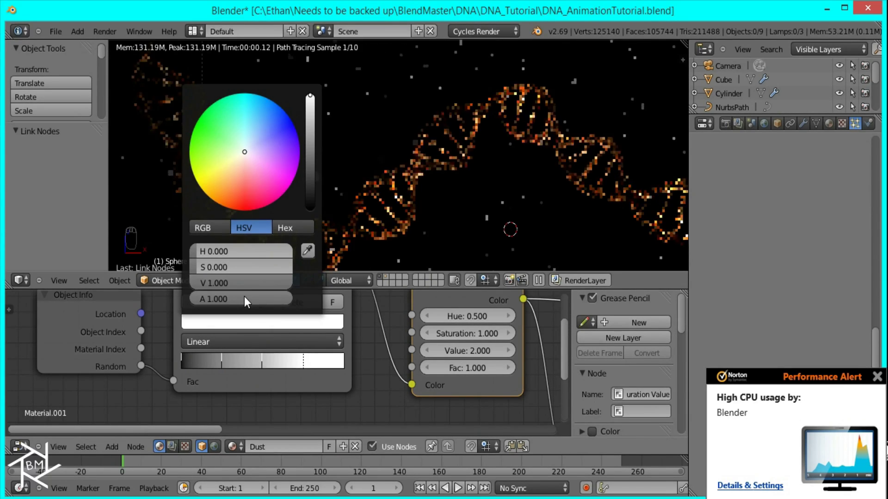
{"action": "left_click", "coordinate": [185, 365]}
{"action": "left_click_drag", "start_coordinate": [216, 327], "coordinate": [227, 288]}
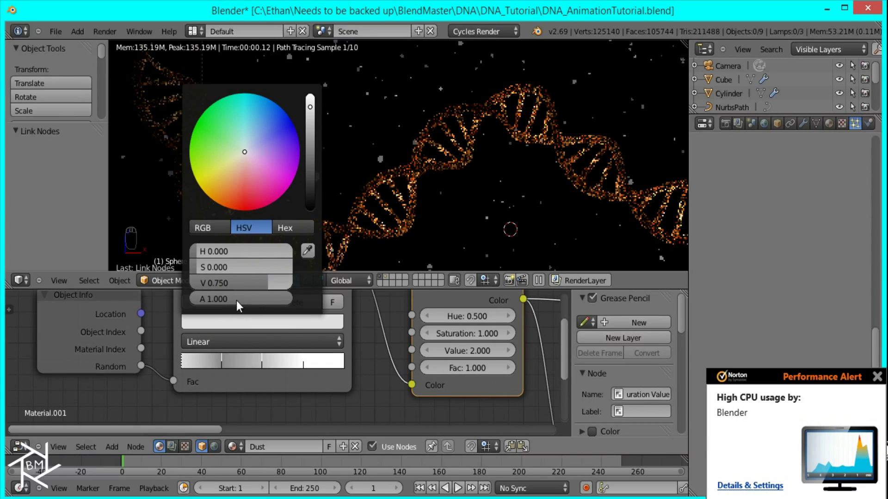
{"action": "left_click_drag", "start_coordinate": [224, 366], "coordinate": [302, 361]}
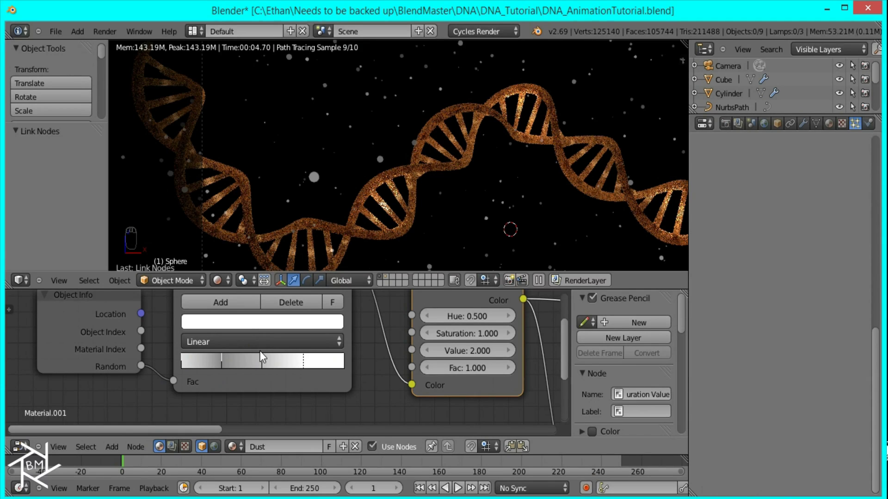
{"action": "left_click", "coordinate": [290, 345]}
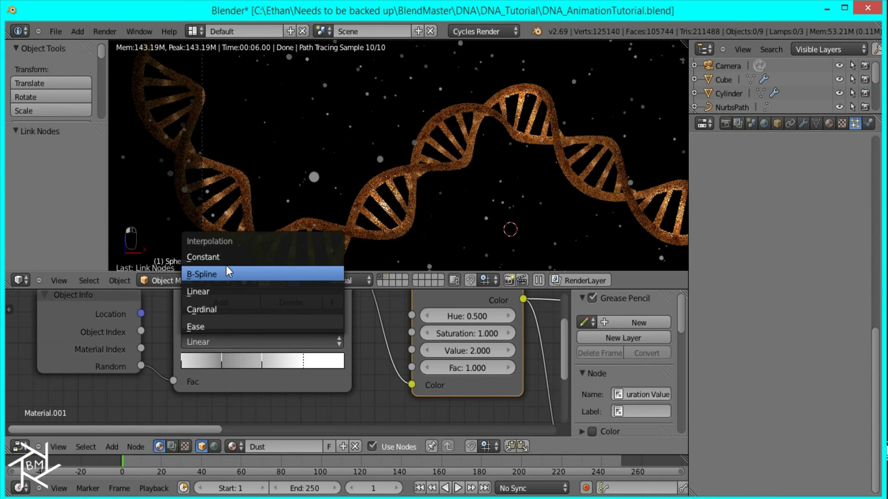
{"action": "left_click", "coordinate": [223, 263]}
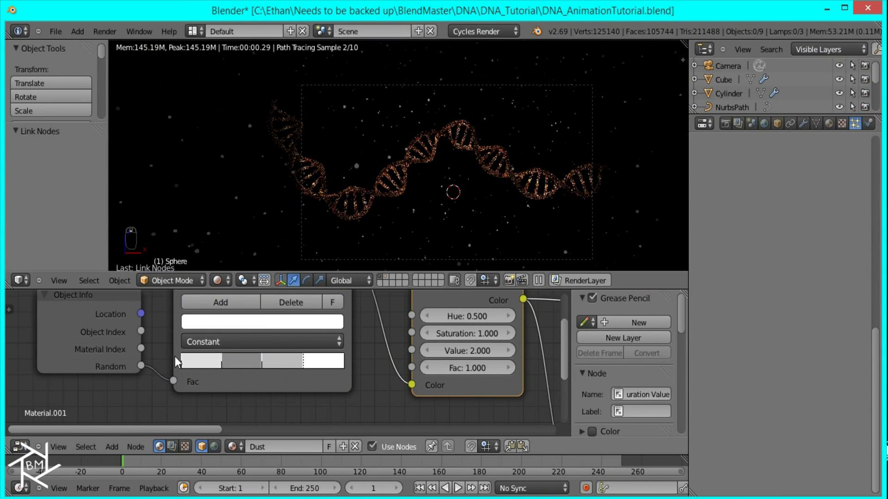
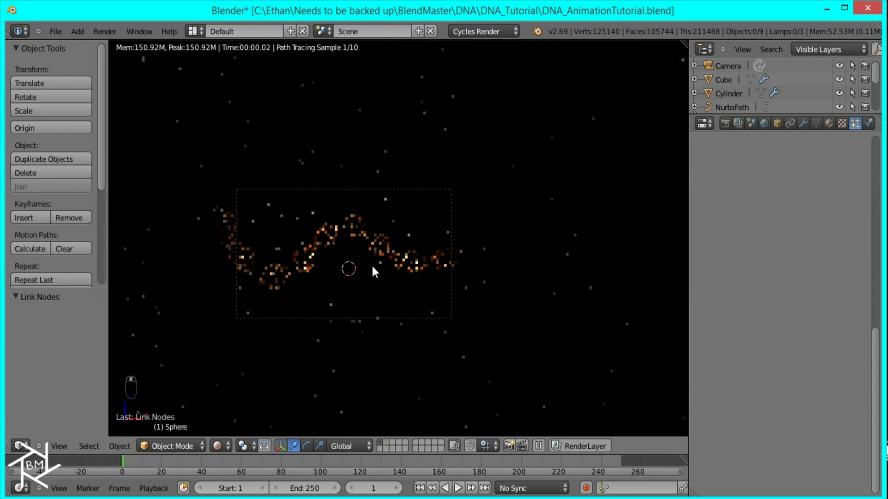
Move the Cube to another layer, return to solid shading and save the file.
{"action": "key", "text": "z"}
{"action": "left_click_drag", "start_coordinate": [457, 167], "coordinate": [436, 275]}
{"action": "key", "text": "m"}
{"action": "left_click_drag", "start_coordinate": [436, 274], "coordinate": [282, 241]}
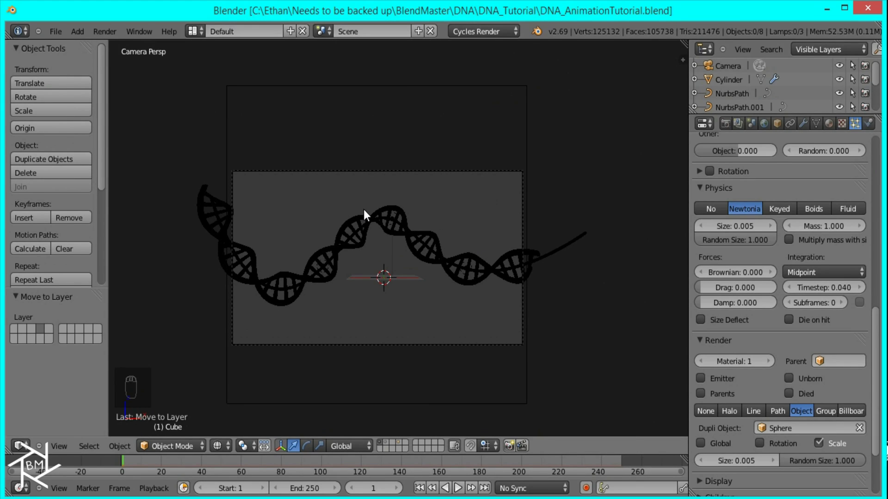
Add a Plain Axes Empty and set it as the Cylinder's Simple Deform origin.
{"action": "key", "text": "shift+a"}
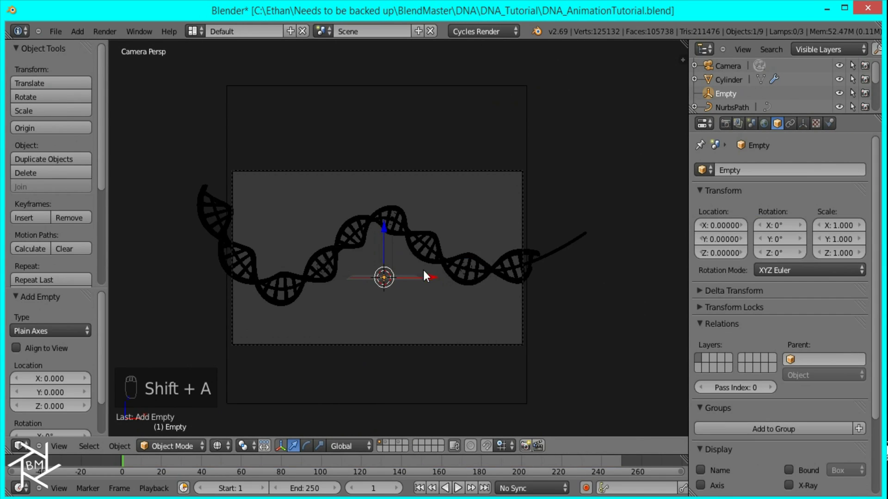
{"action": "right_click", "coordinate": [501, 279]}
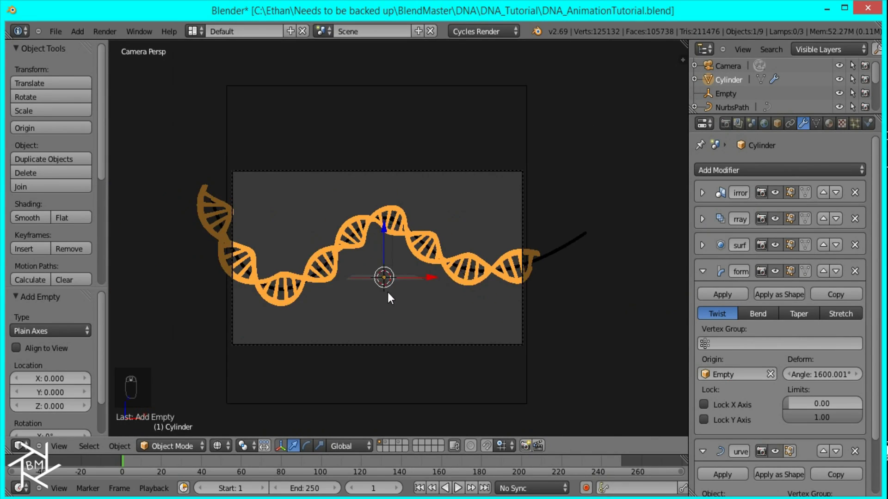
{"action": "right_click", "coordinate": [385, 308]}
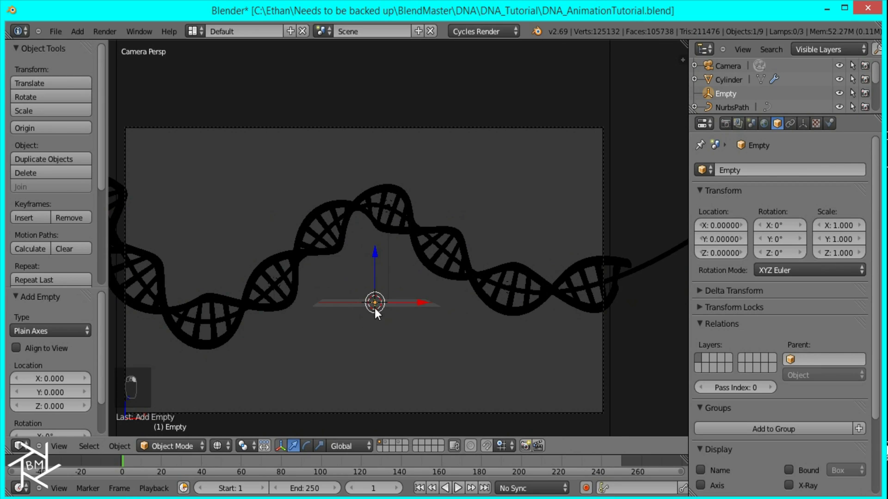
{"action": "key", "text": "g"}
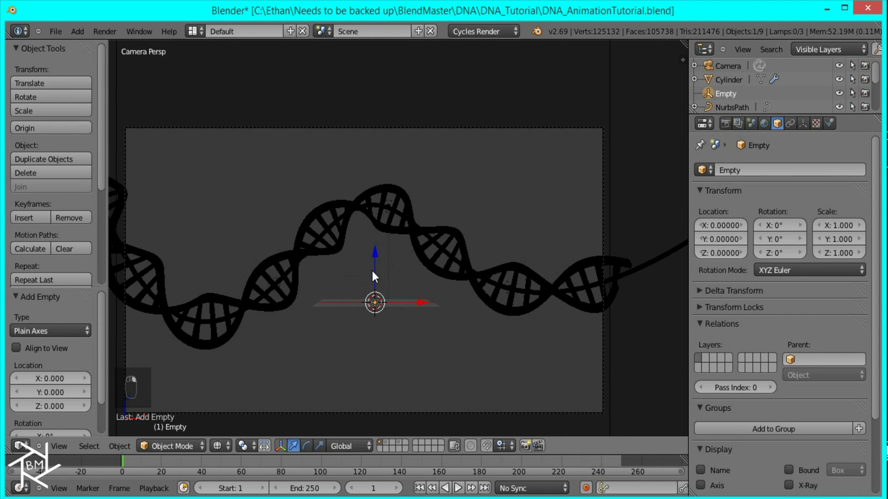
{"action": "key", "text": "g"}
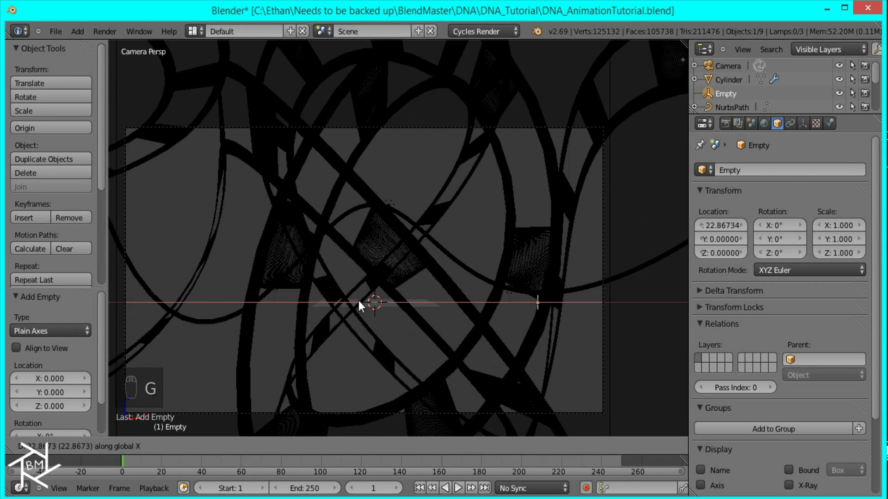
{"action": "left_click_drag", "start_coordinate": [423, 379], "coordinate": [388, 356]}
{"action": "key", "text": "g"}
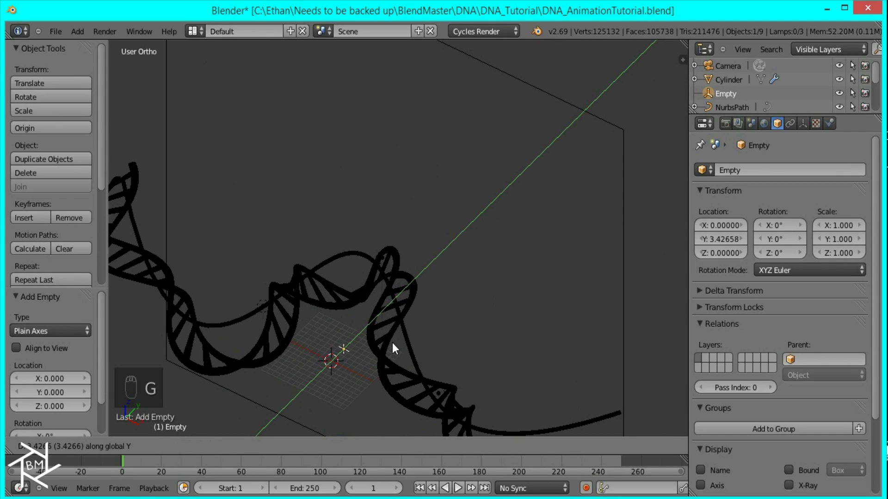
{"action": "left_click_drag", "start_coordinate": [339, 404], "coordinate": [369, 393]}
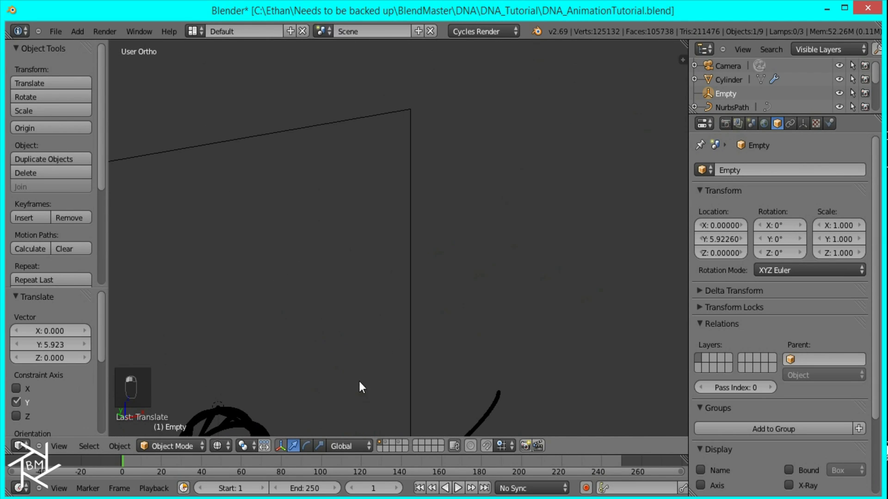
{"action": "middle_click", "coordinate": [463, 392]}
{"action": "left_click_drag", "start_coordinate": [472, 322], "coordinate": [430, 296]}
{"action": "key", "text": "KP_0"}
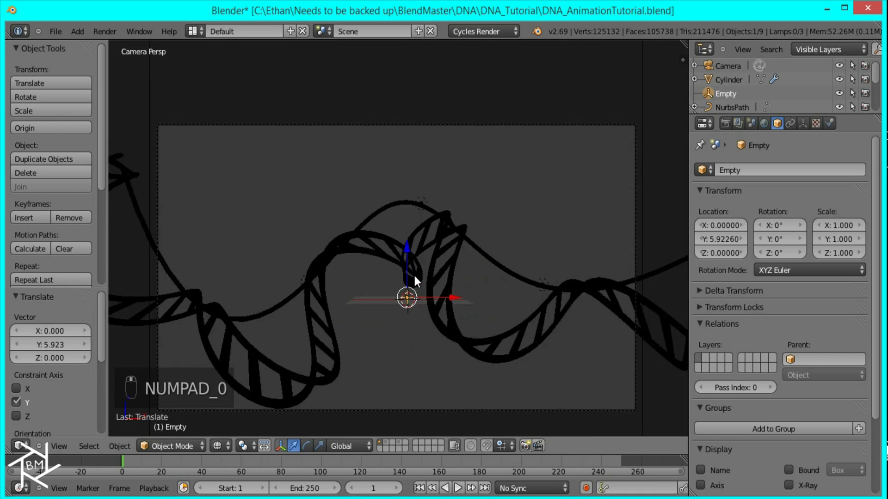
{"action": "key", "text": "alt+g"}
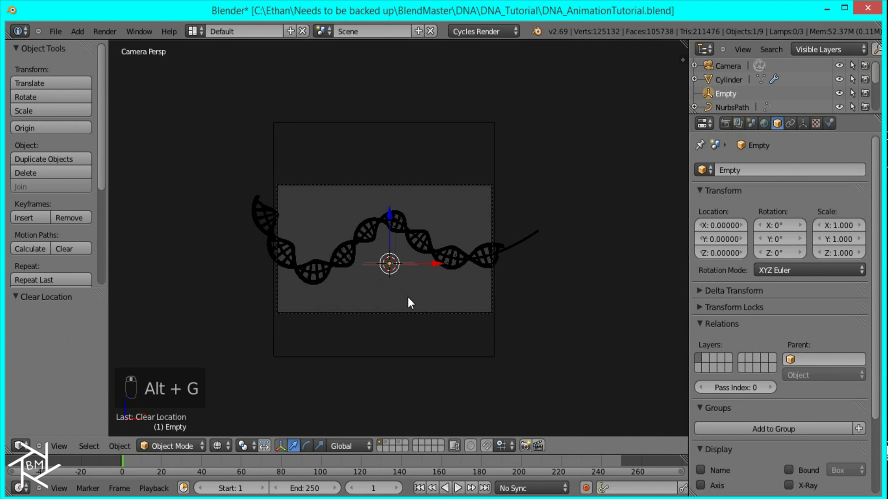
Raise the Empty to Z 50 on the end frame and keyframe its location.
{"action": "key", "text": "g"}
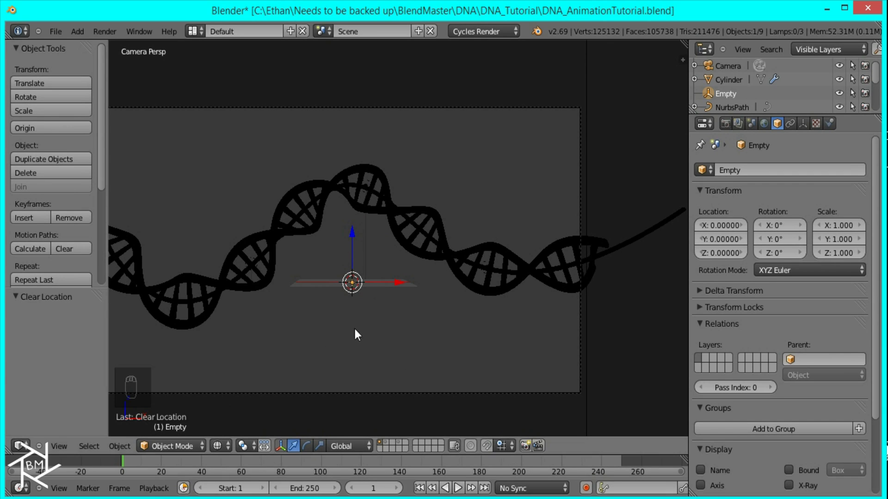
{"action": "key", "text": "i"}
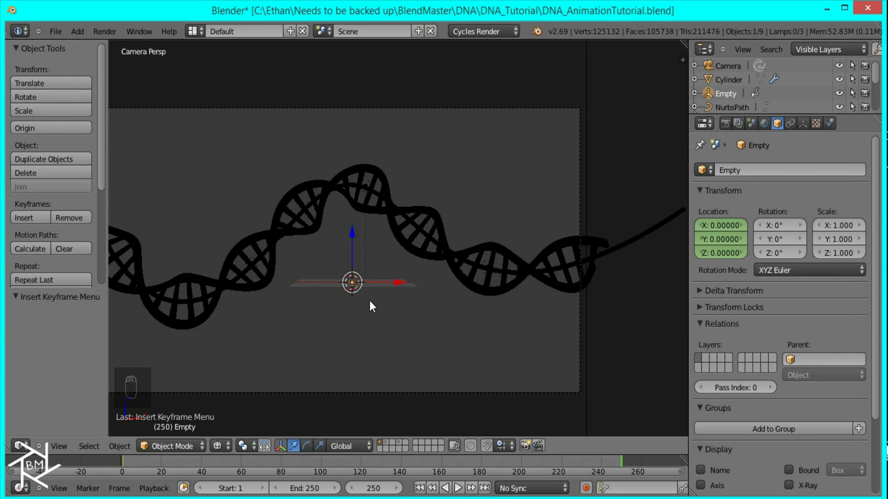
{"action": "key", "text": "g"}
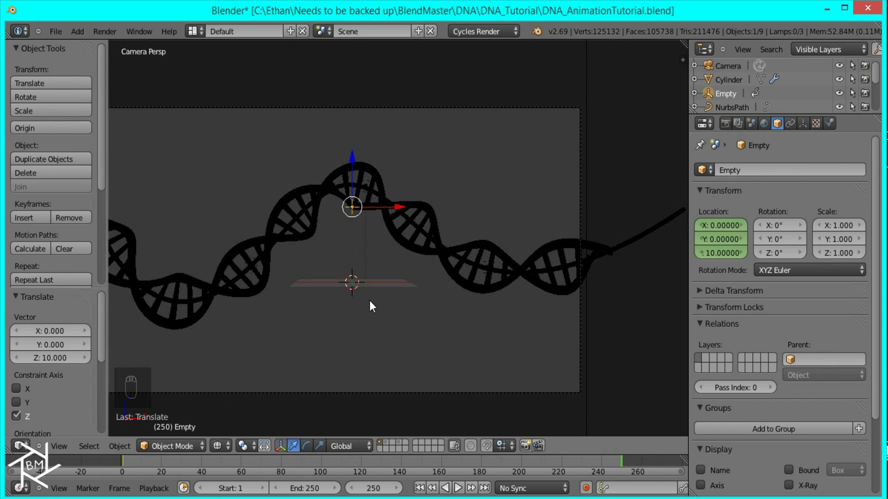
{"action": "key", "text": "g"}
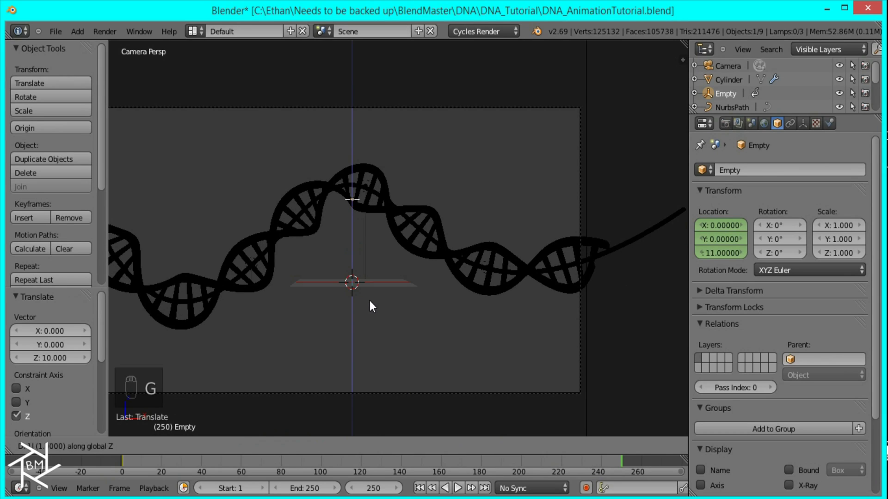
{"action": "key", "text": "alt+g"}
{"action": "key", "text": "g"}
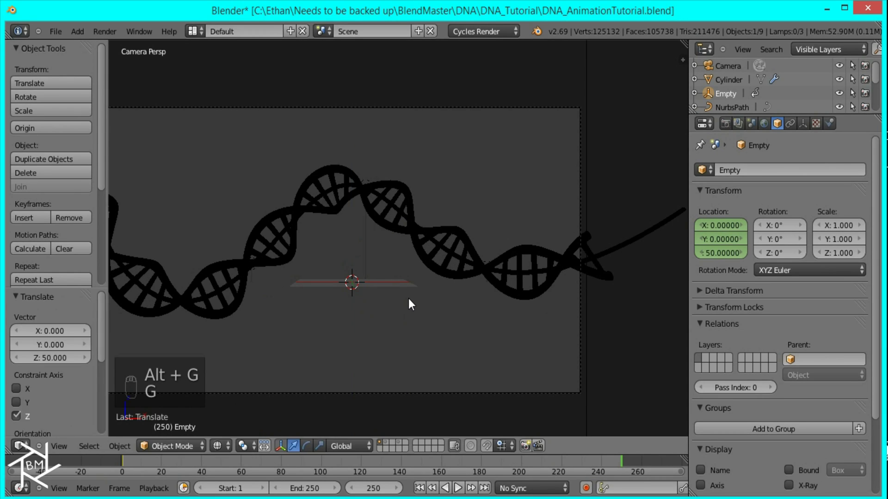
{"action": "key", "text": "i"}
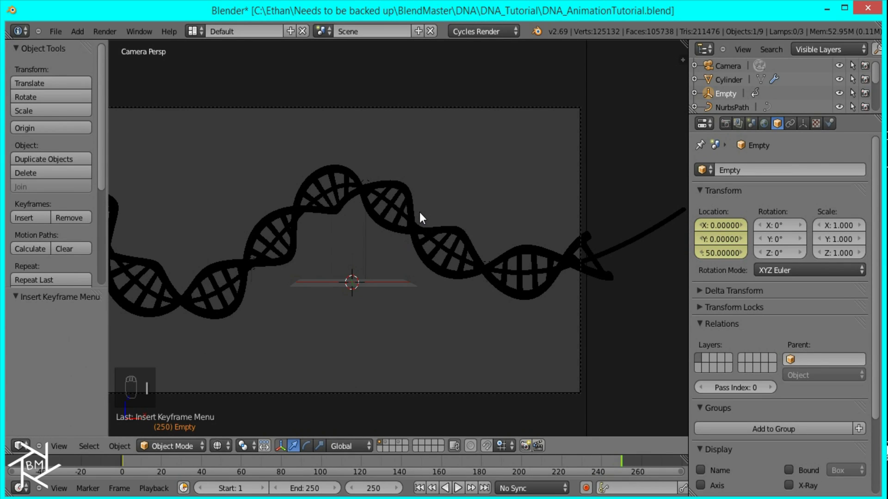
Preview the helix motion, then test a higher Empty position on the last frame and keyframe it.
{"action": "key", "text": "shift+Left"}
{"action": "key", "text": "alt+a"}
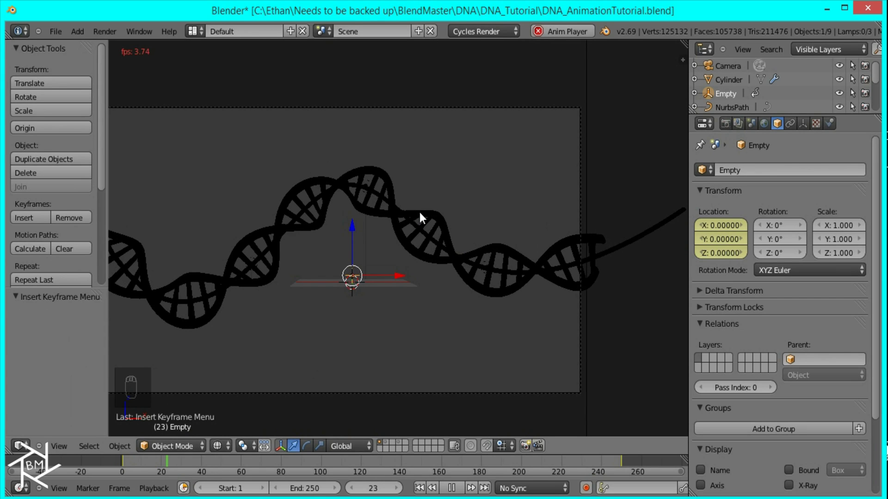
{"action": "key", "text": "alt+a"}
{"action": "left_click_drag", "start_coordinate": [139, 465], "coordinate": [202, 472]}
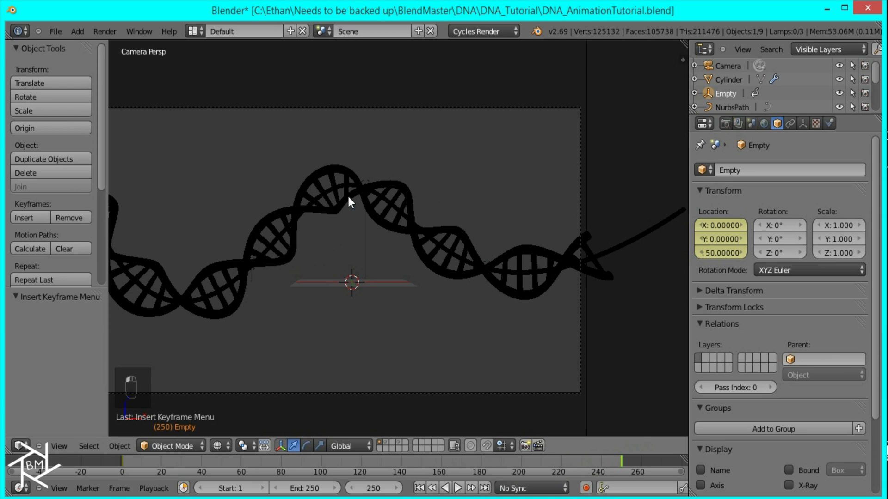
{"action": "key", "text": "g"}
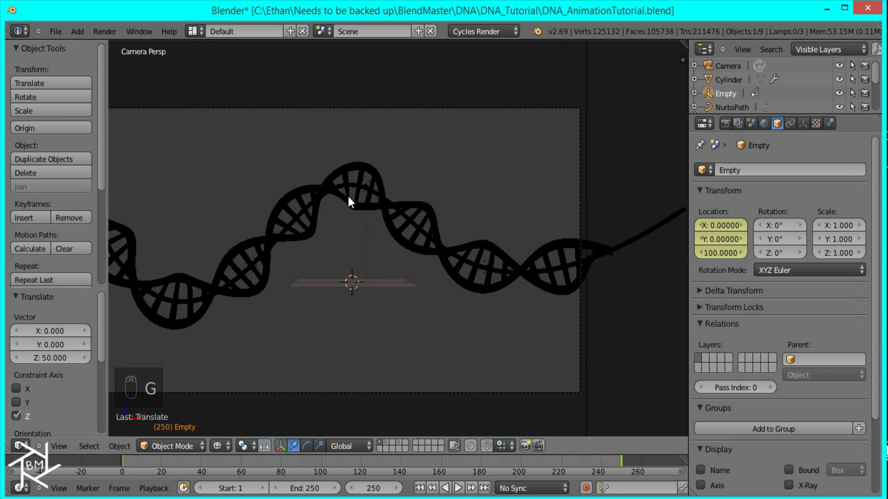
{"action": "key", "text": "i"}
Replay the animation from the start to judge the adjusted helix motion.
{"action": "key", "text": "shift+Left"}
{"action": "key", "text": "alt+a"}
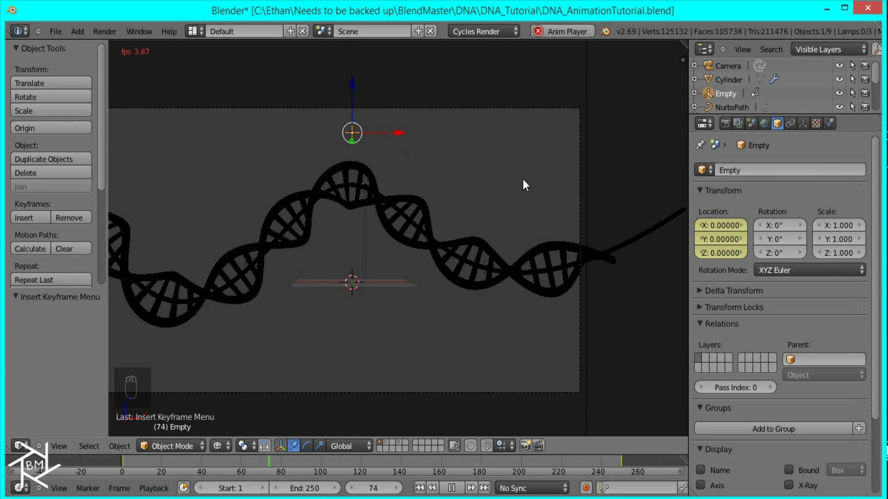
{"action": "key", "text": "alt+a"}
{"action": "key", "text": "shift+Left"}
{"action": "key", "text": "alt+a"}
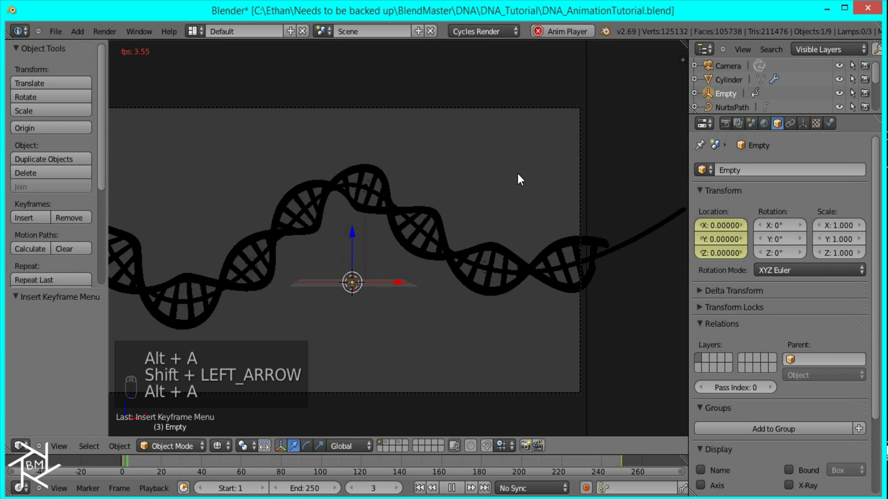
{"action": "key", "text": "alt+a"}
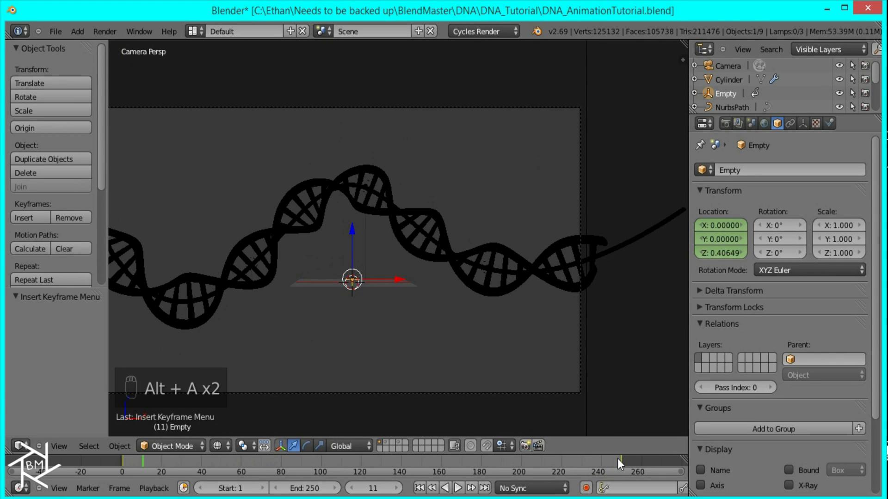
Set the Empty's Z location to 50 on the final frame, keyframe it and save the file.
{"action": "left_click", "coordinate": [624, 464]}
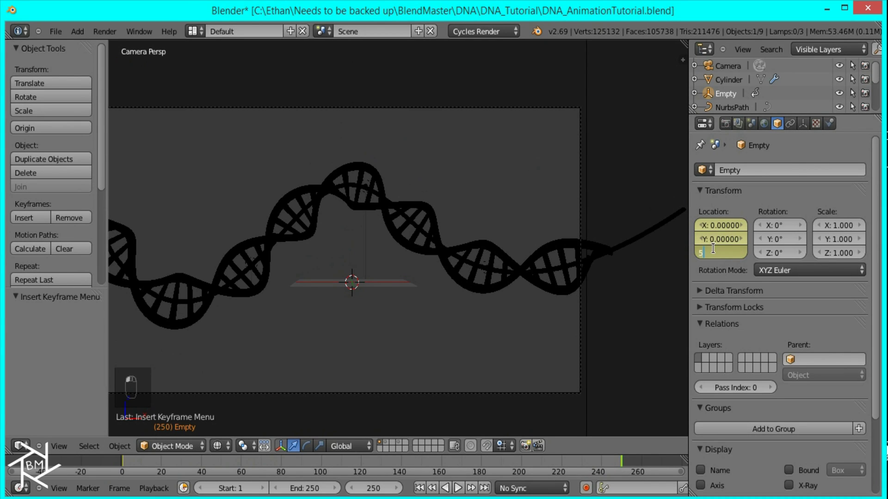
{"action": "left_click_drag", "start_coordinate": [717, 251], "coordinate": [716, 230]}
{"action": "key", "text": "i"}
{"action": "key", "text": "i"}
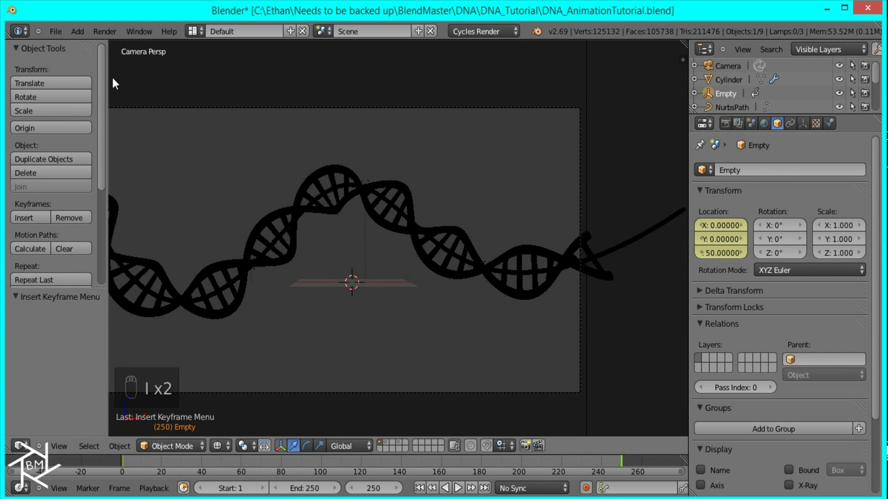
{"action": "left_click_drag", "start_coordinate": [63, 34], "coordinate": [472, 253]}
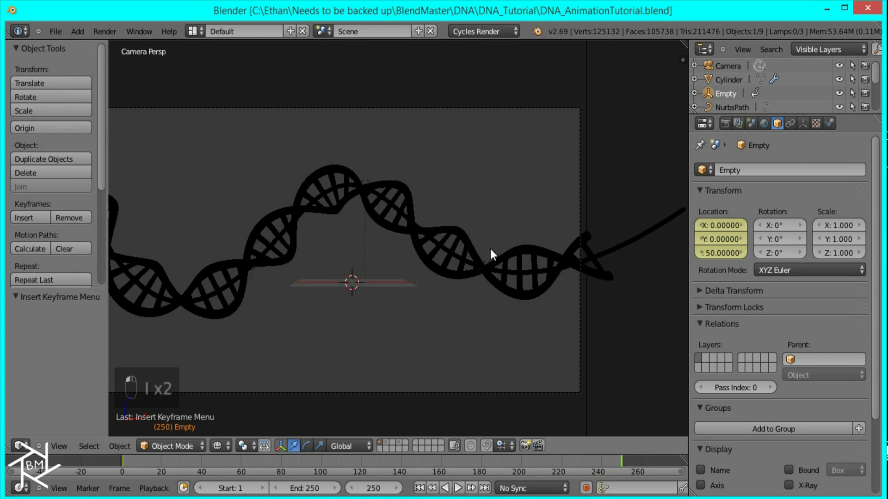
Add a second render layer named Dust and assign it to the dust cube's layer.
{"action": "left_click_drag", "start_coordinate": [569, 252], "coordinate": [718, 156]}
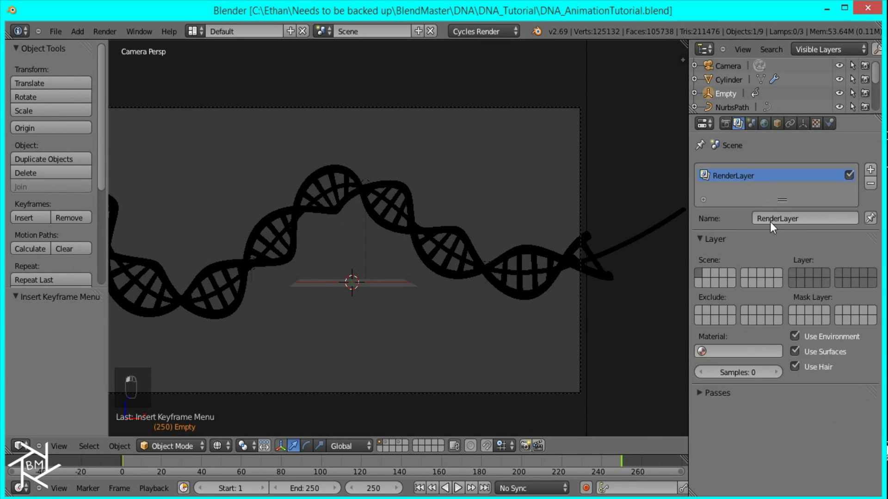
{"action": "left_click_drag", "start_coordinate": [744, 179], "coordinate": [817, 227]}
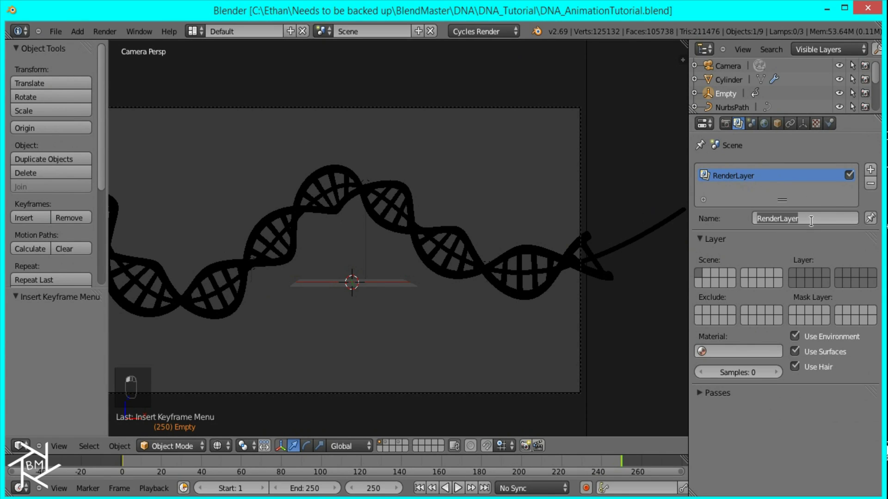
{"action": "left_click_drag", "start_coordinate": [816, 226], "coordinate": [795, 277]}
{"action": "left_click_drag", "start_coordinate": [795, 277], "coordinate": [795, 228]}
{"action": "left_click_drag", "start_coordinate": [818, 277], "coordinate": [402, 449]}
{"action": "left_click_drag", "start_coordinate": [402, 450], "coordinate": [373, 405]}
Show the cube's layer and its particle system with 1000 Sphere dupli-object particles.
{"action": "left_click_drag", "start_coordinate": [178, 469], "coordinate": [448, 315]}
{"action": "left_click", "coordinate": [468, 341]}
{"action": "left_click_drag", "start_coordinate": [469, 340], "coordinate": [862, 125]}
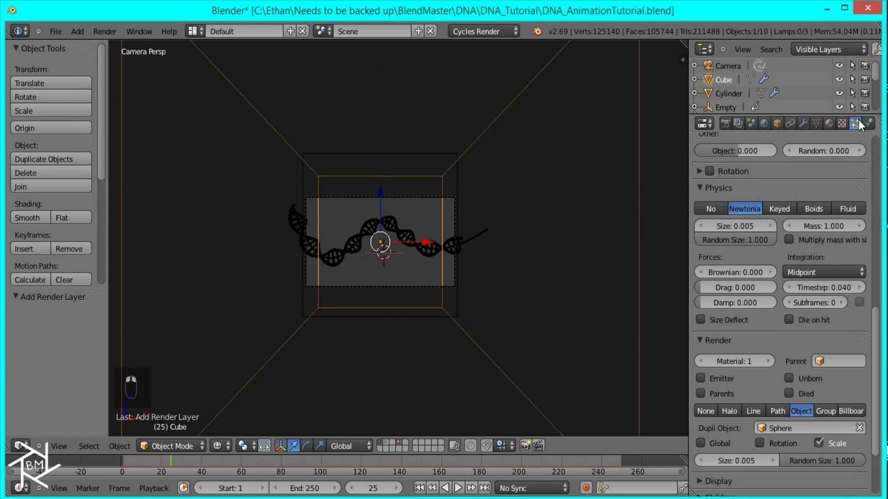
{"action": "left_click", "coordinate": [807, 249]}
{"action": "left_click_drag", "start_coordinate": [801, 246], "coordinate": [699, 297]}
{"action": "left_click_drag", "start_coordinate": [700, 298], "coordinate": [564, 262]}
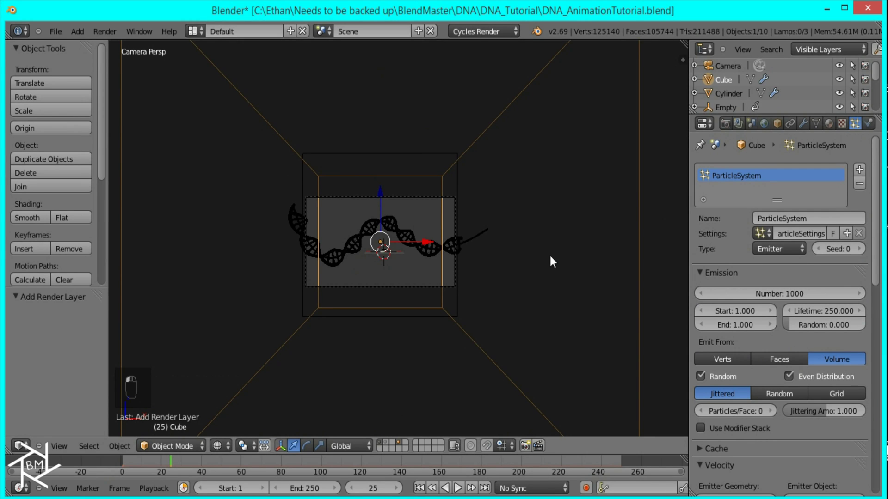
Zoom into the camera frame to see the dust specks around the helix.
{"action": "key", "text": "shift+Left"}
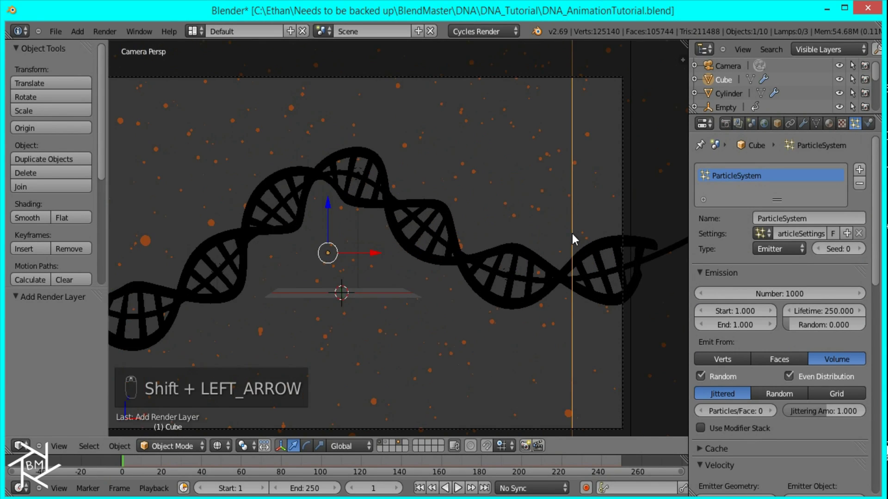
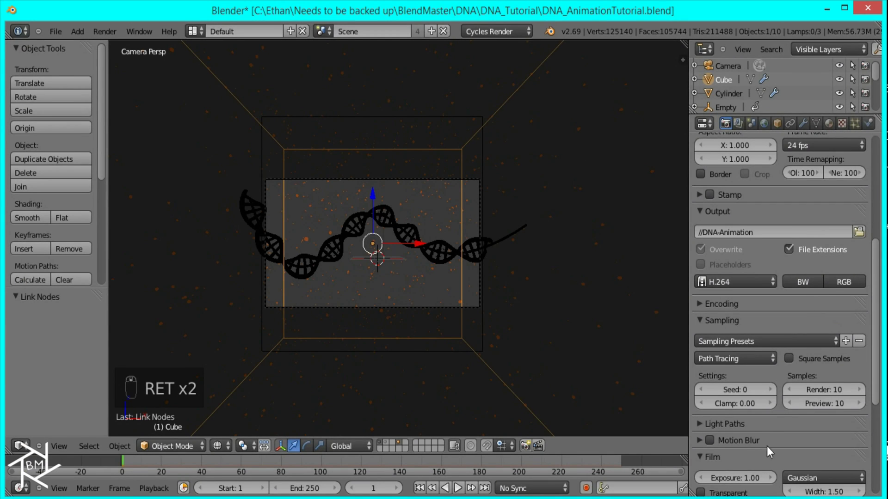
Set render output to //DNA-Animation H.264 at 1920×1080, 50%, frames 1–250, 10 samples.
{"action": "left_click_drag", "start_coordinate": [883, 294], "coordinate": [834, 319]}
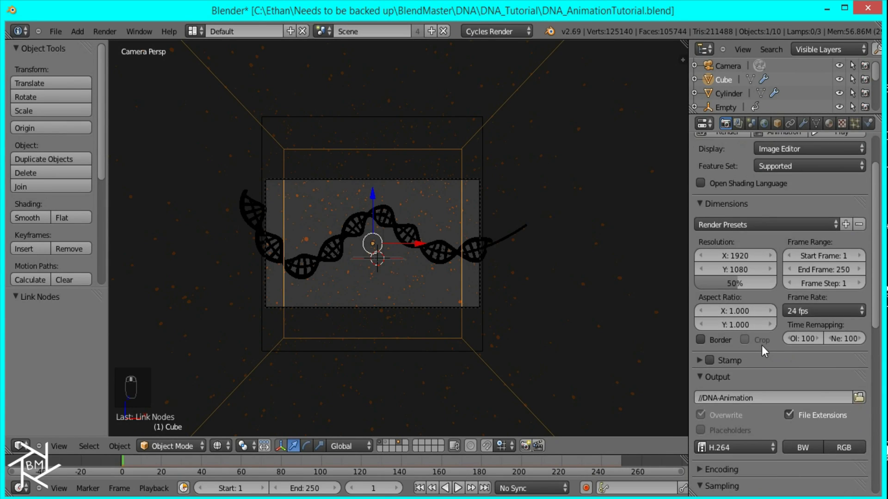
{"action": "left_click_drag", "start_coordinate": [595, 174], "coordinate": [781, 149]}
{"action": "left_click_drag", "start_coordinate": [863, 128], "coordinate": [787, 318]}
Set the particles' Gravity field weight to 0 and play the animation with floating dust.
{"action": "left_click_drag", "start_coordinate": [787, 318], "coordinate": [379, 239]}
{"action": "key", "text": "alt+a"}
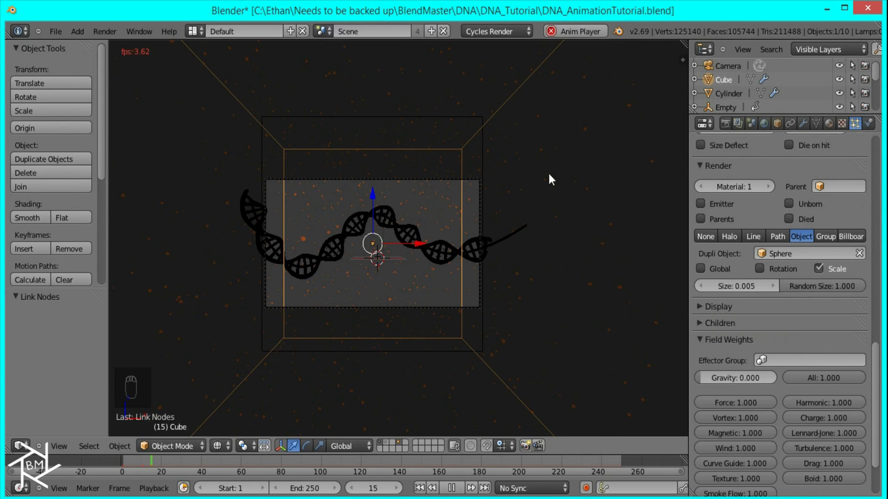
{"action": "left_click_drag", "start_coordinate": [386, 214], "coordinate": [248, 193]}
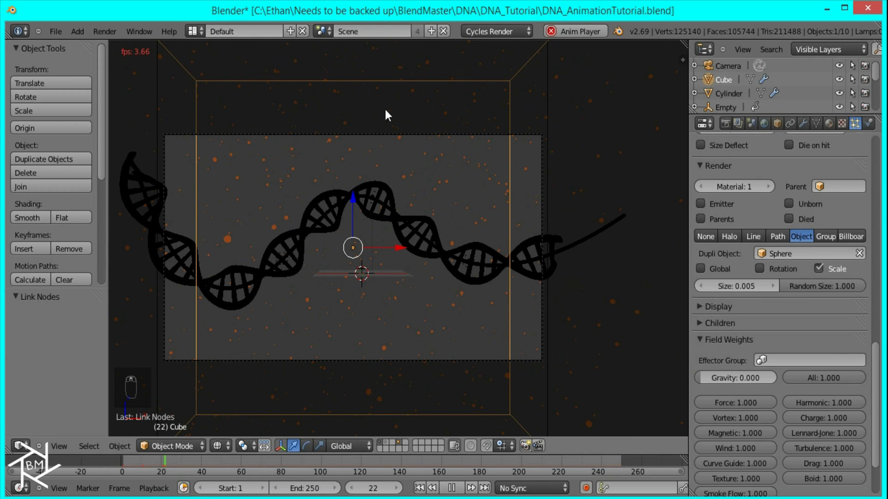